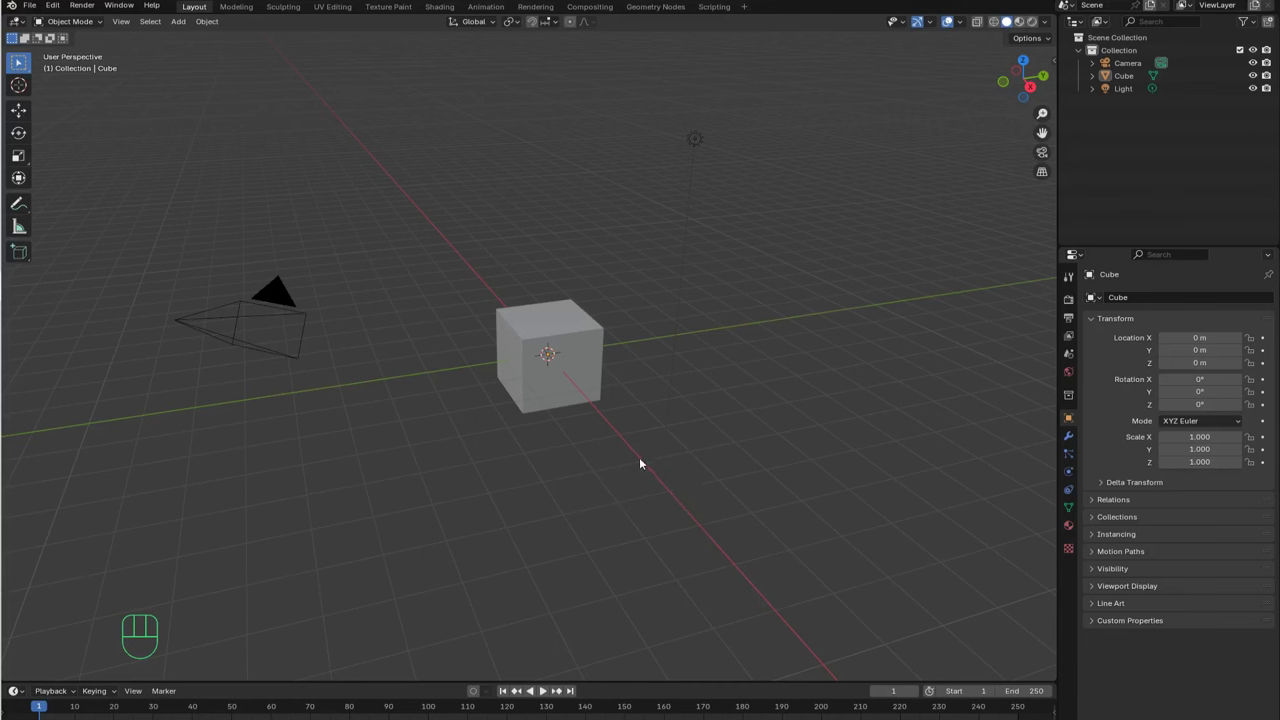
Step: Select and delete the default cube, camera and light to empty the scene
key("a")
key("x")
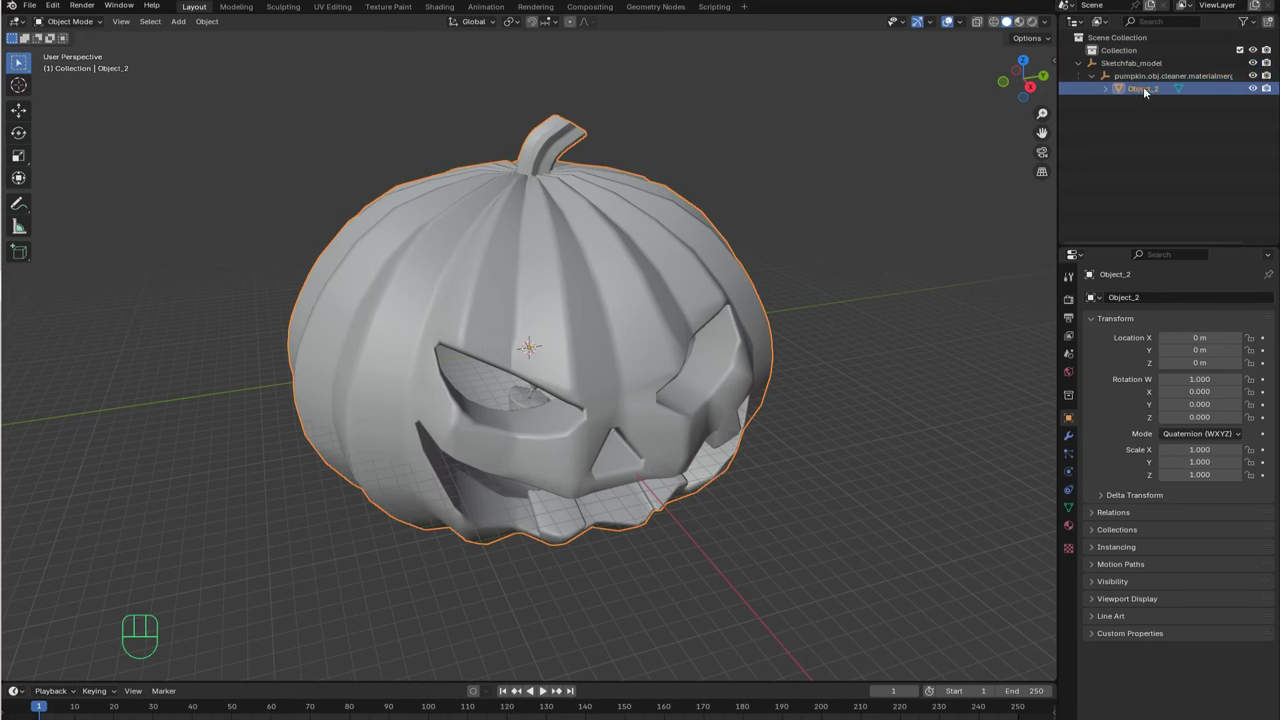
Step: Delete the empty parent objects and rename the remaining mesh to pumpkin
left_click(1134, 67)
key("Delete")
key("Delete")
left_click(1128, 68)
key("F2")
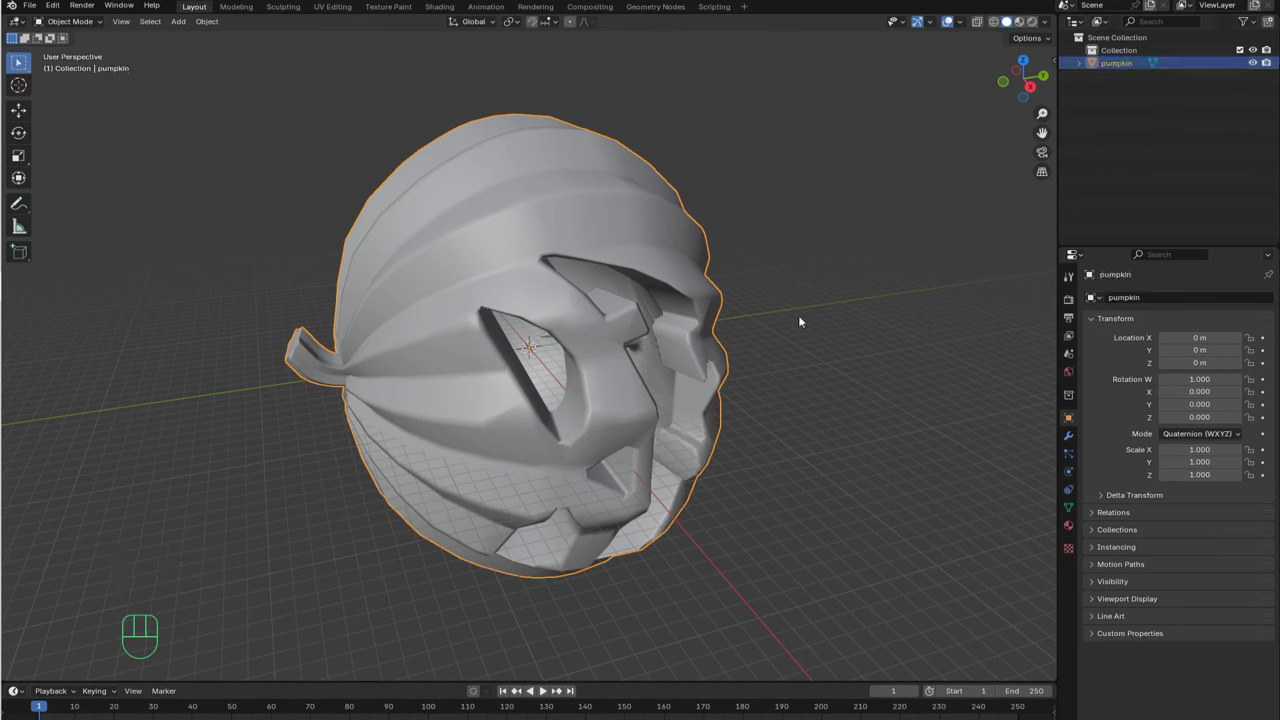
right_click(620, 374)
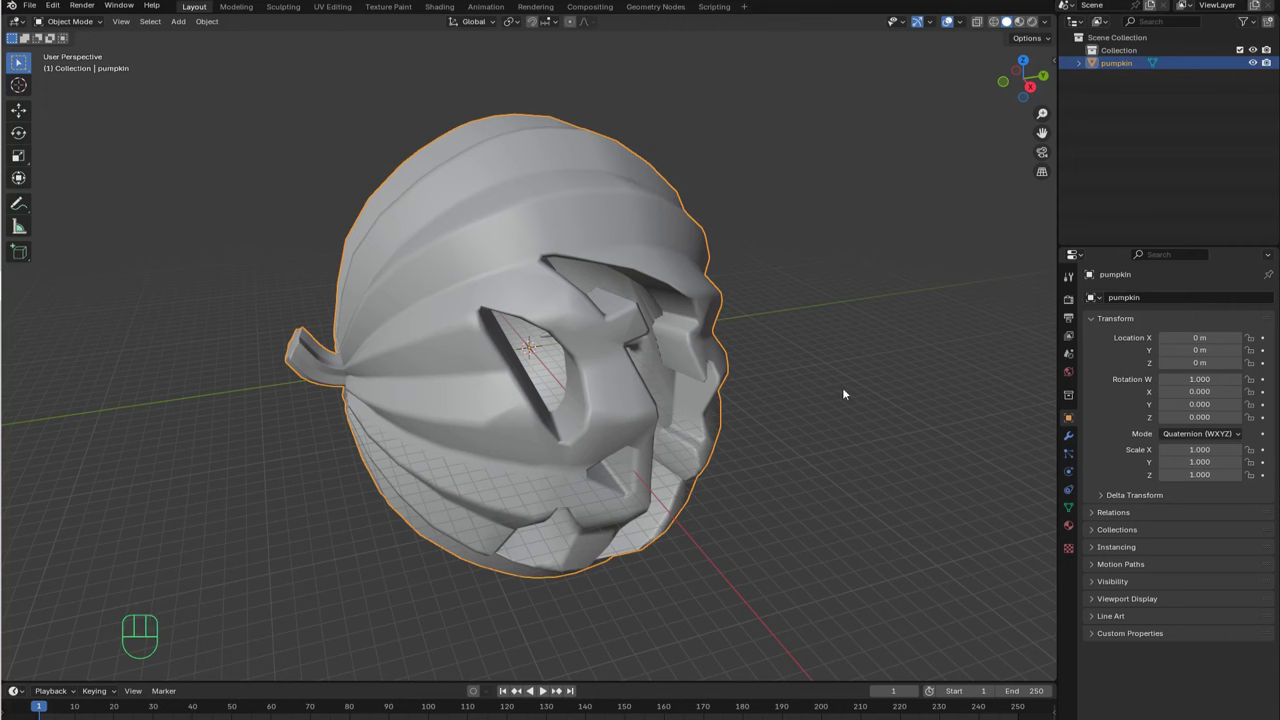
Step: Rotate the pumpkin -90 degrees about the X axis so it stands upright
key("r")
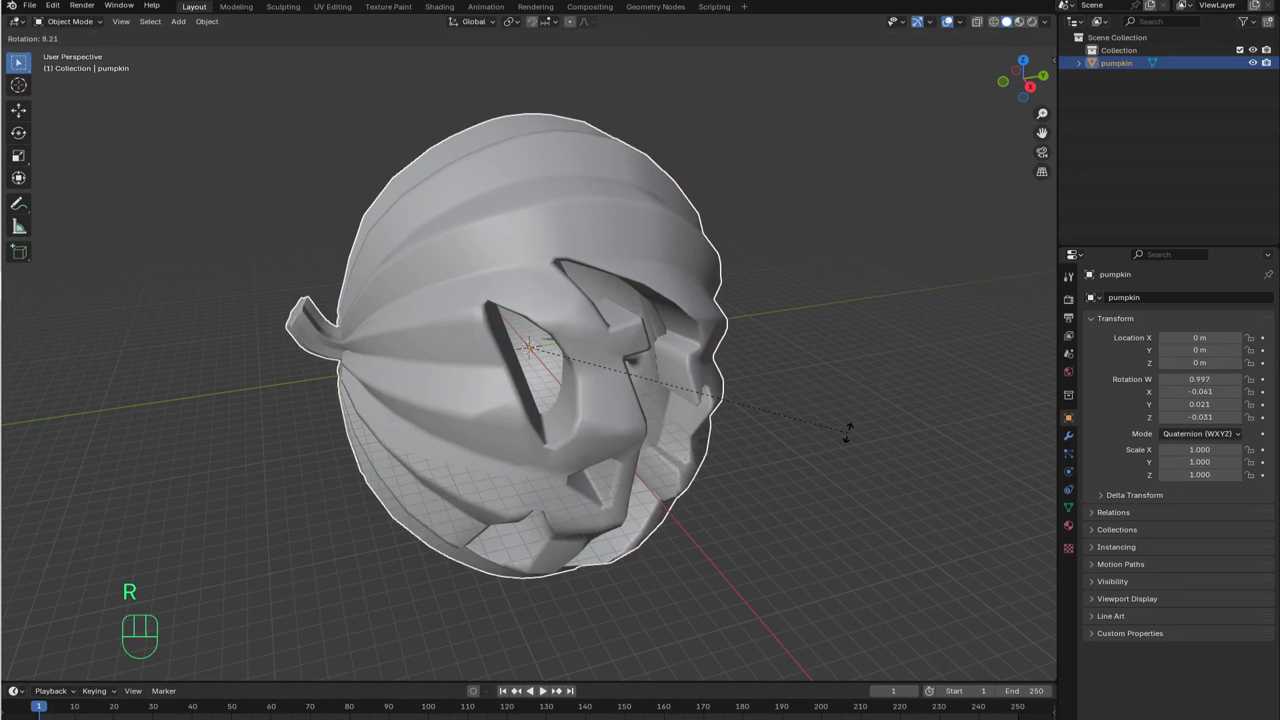
key("x")
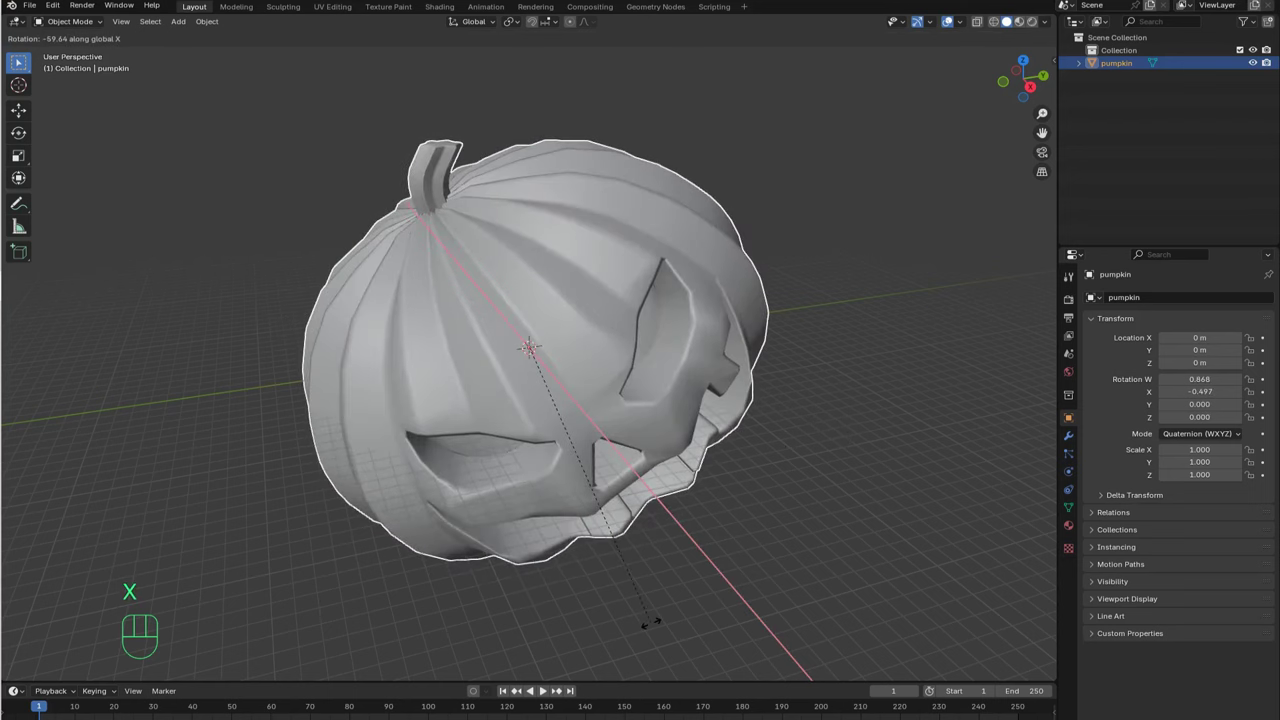
key("KP_Subtract")
key("KP_9")
key("KP_0")
key("KP_Enter")
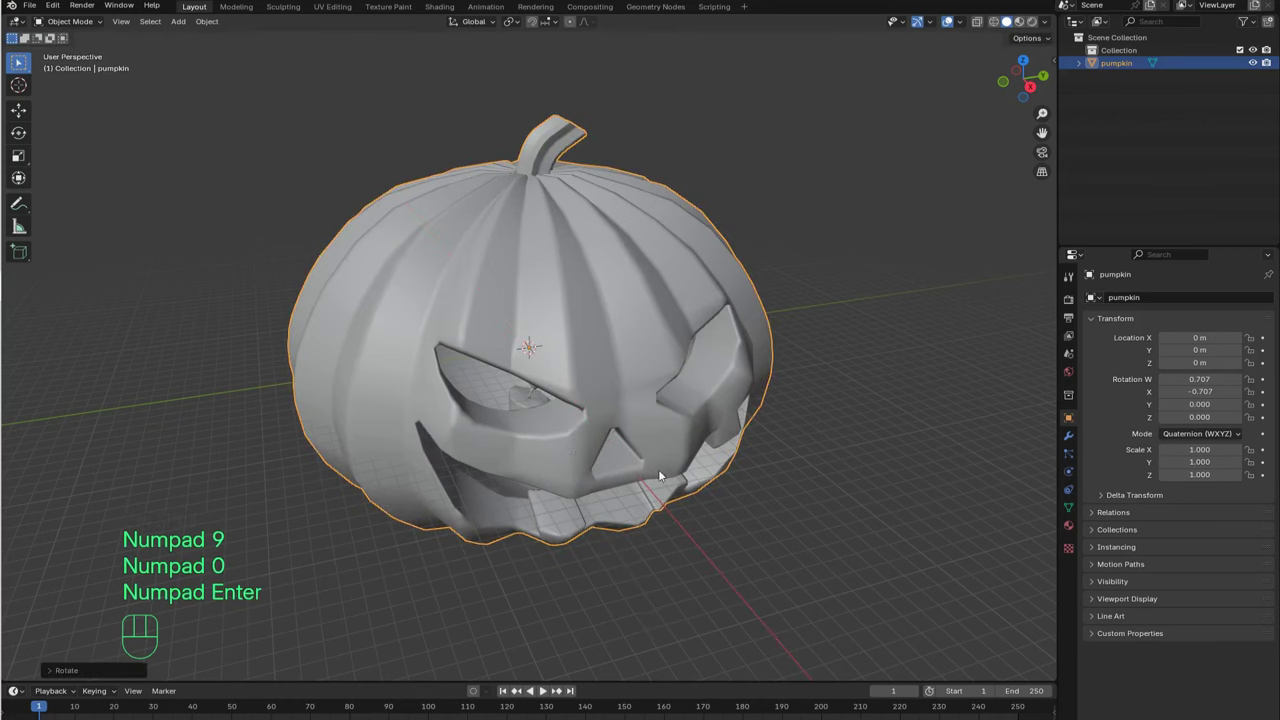
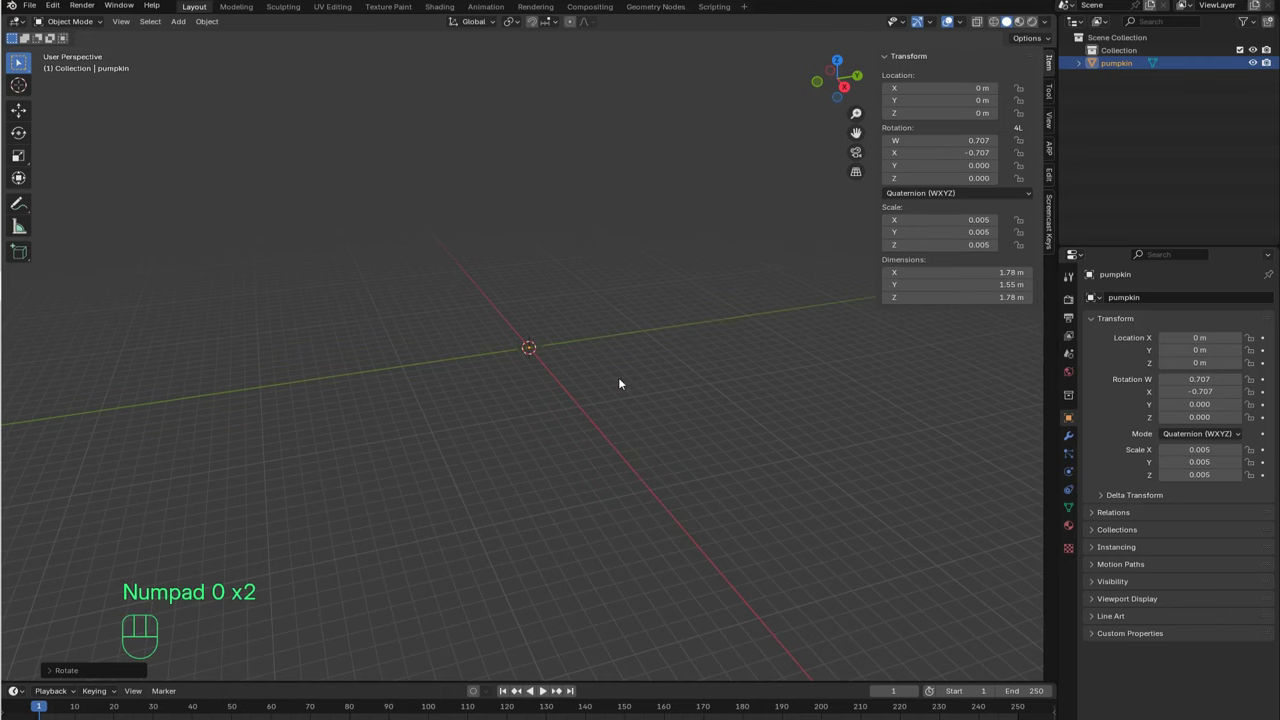
Step: Frame the whole pumpkin in the viewport and zoom in toward its mouth
key("KP_Decimal")
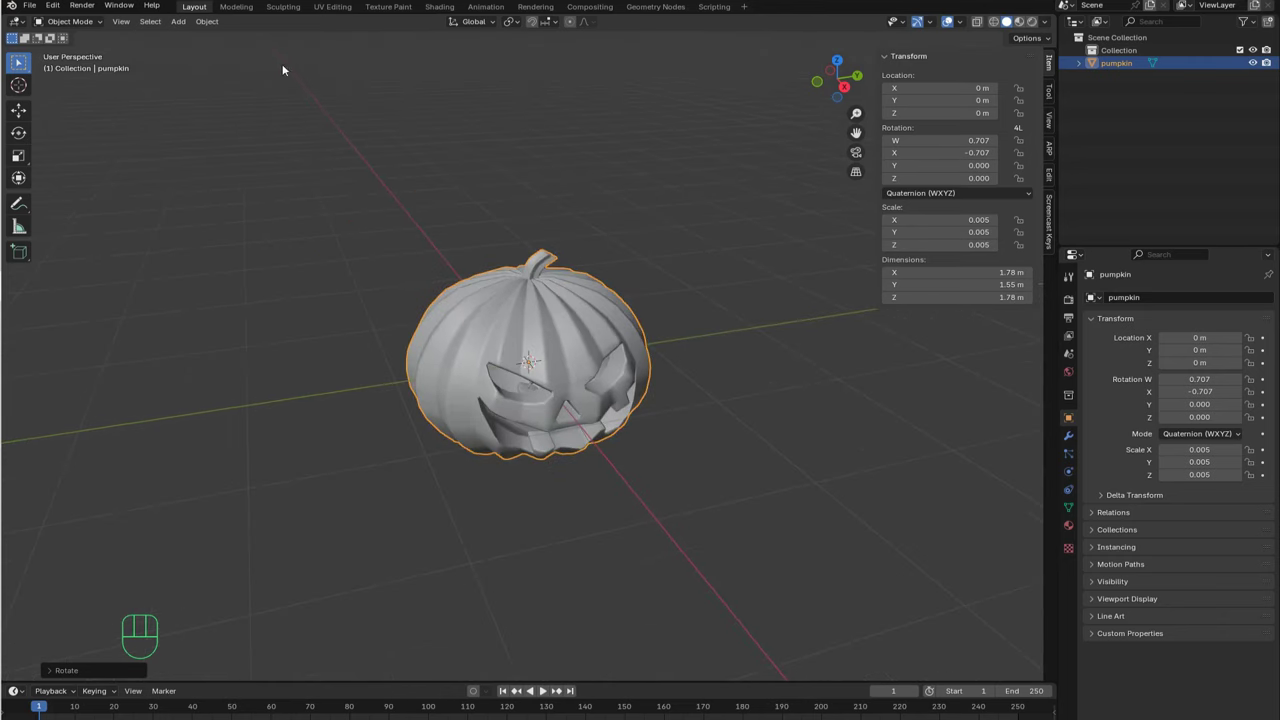
left_click_drag(221, 26, 390, 131)
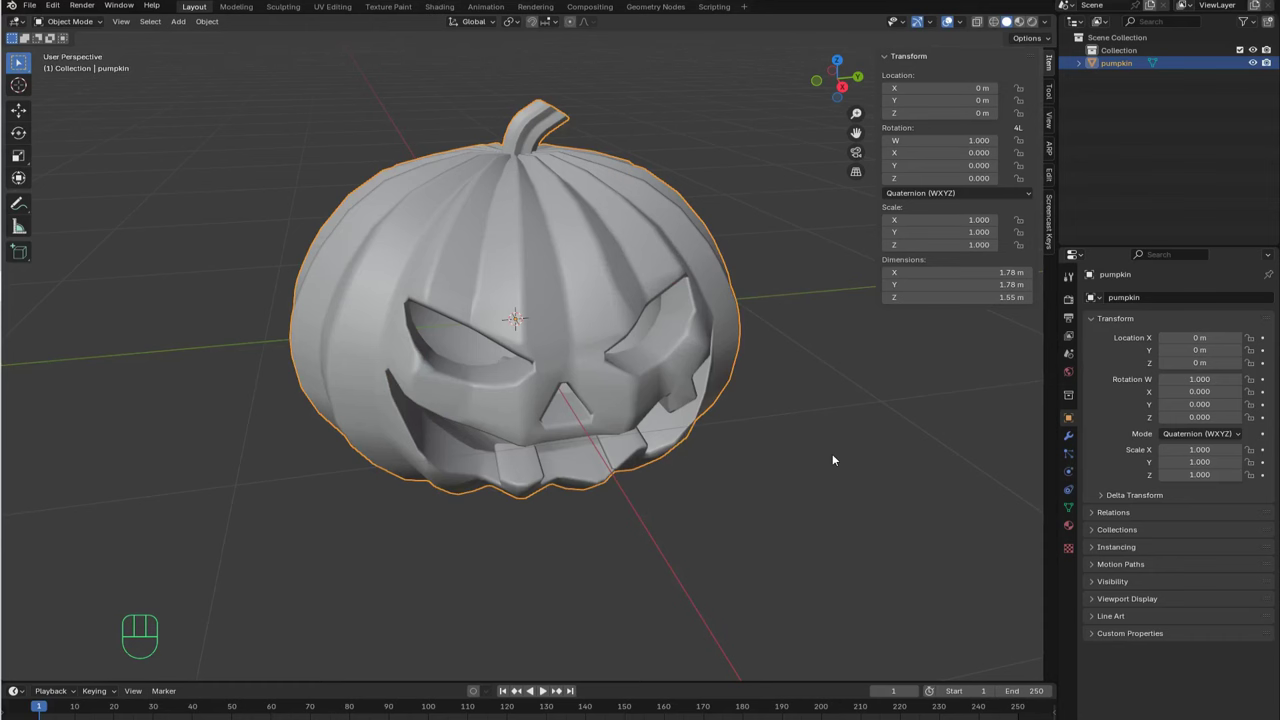
Step: Select the candle flame's linked geometry inside the pumpkin, delete its vertices, and return to object mode
middle_click(834, 463)
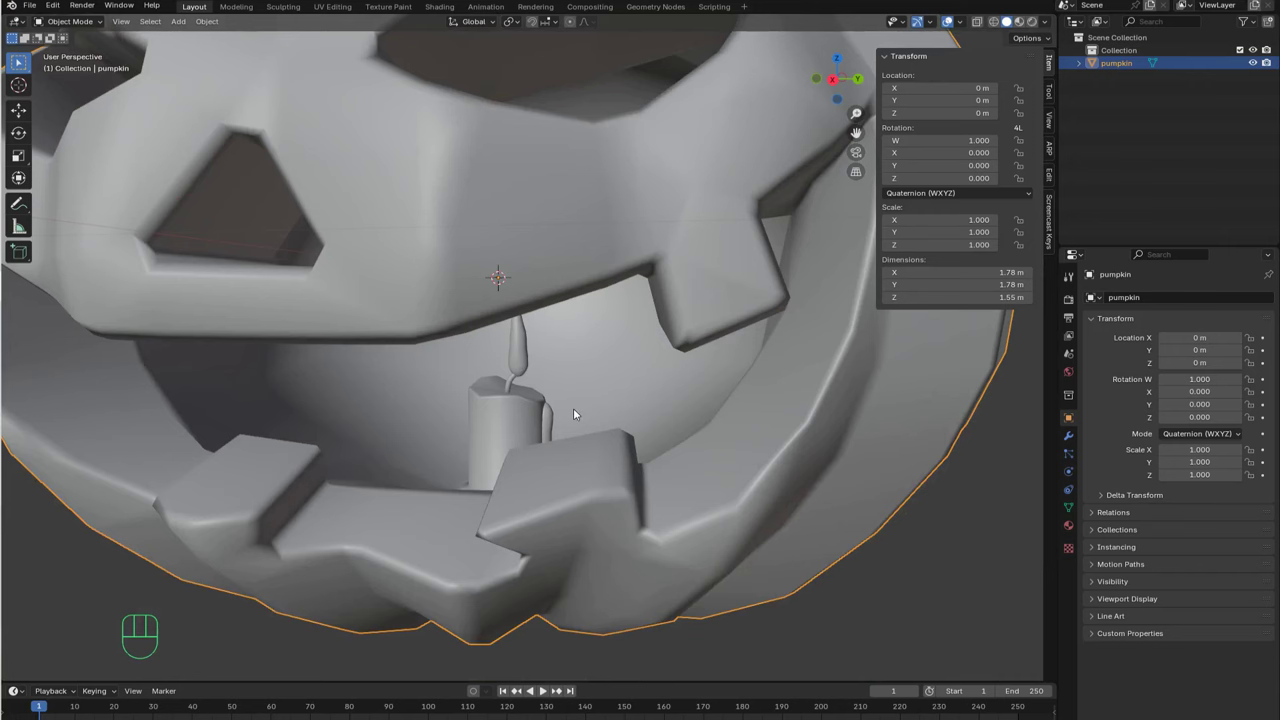
key("Tab")
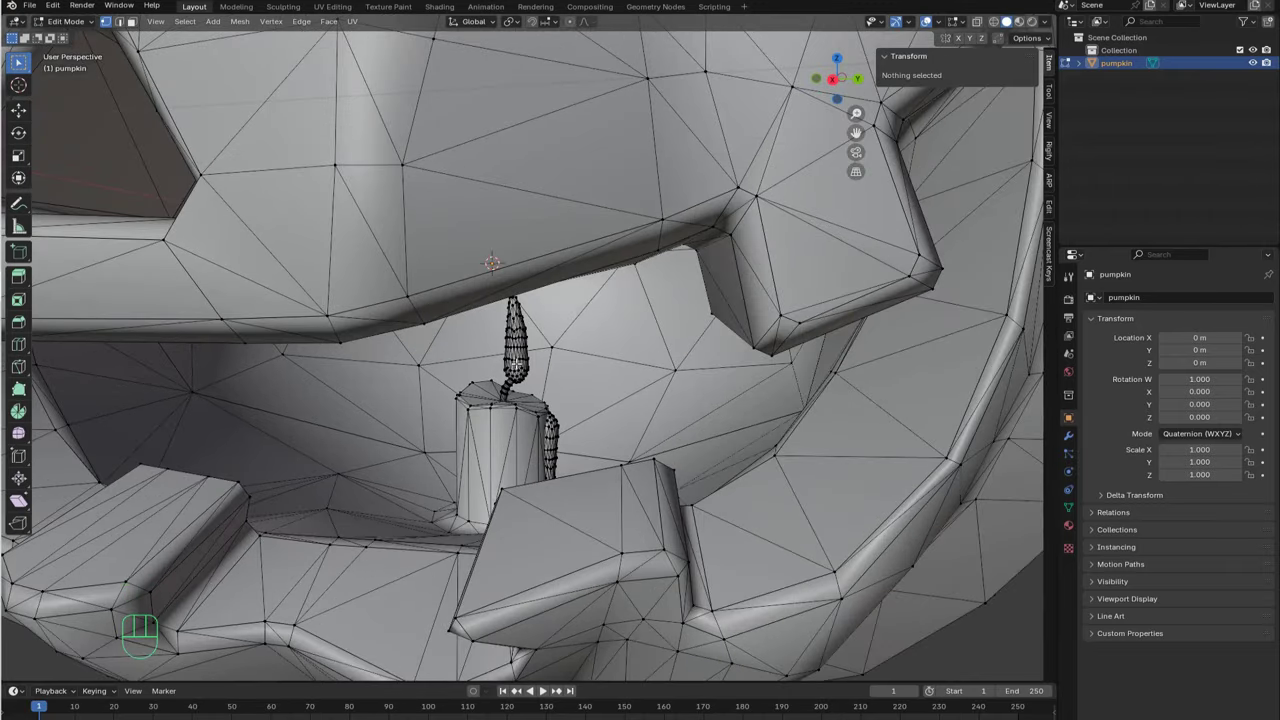
key("l")
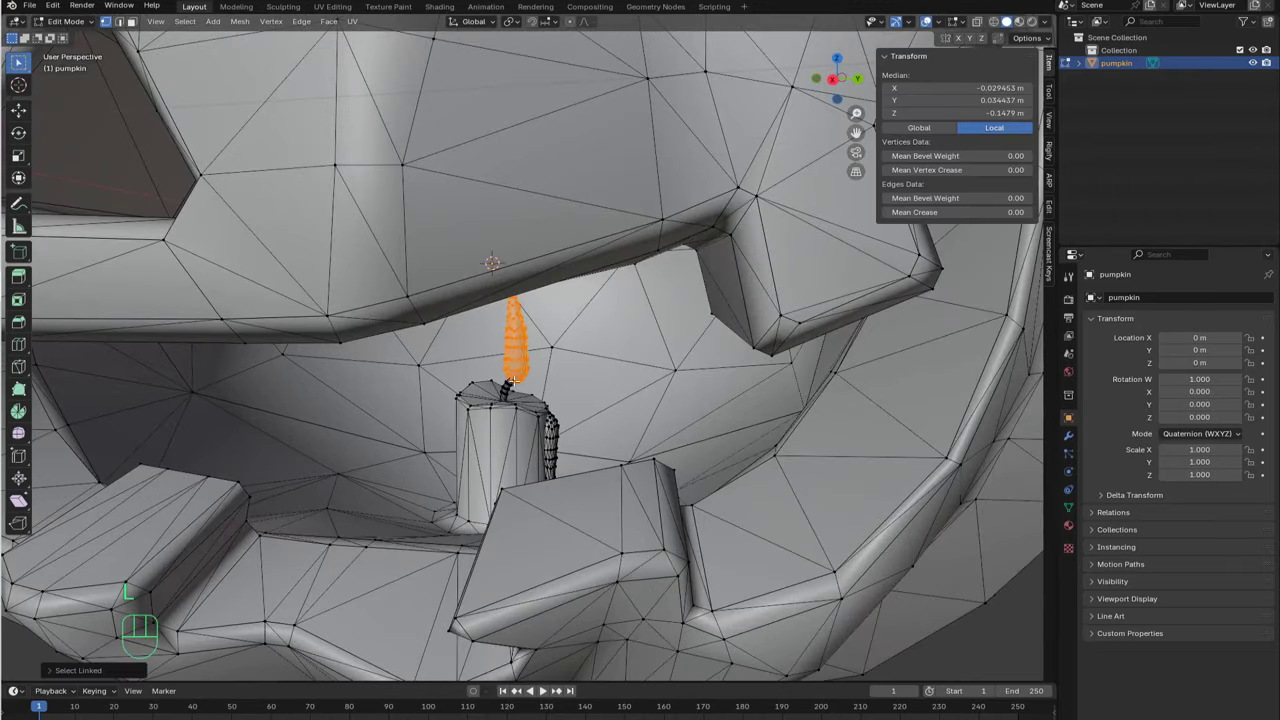
key("l")
key("l")
key("x")
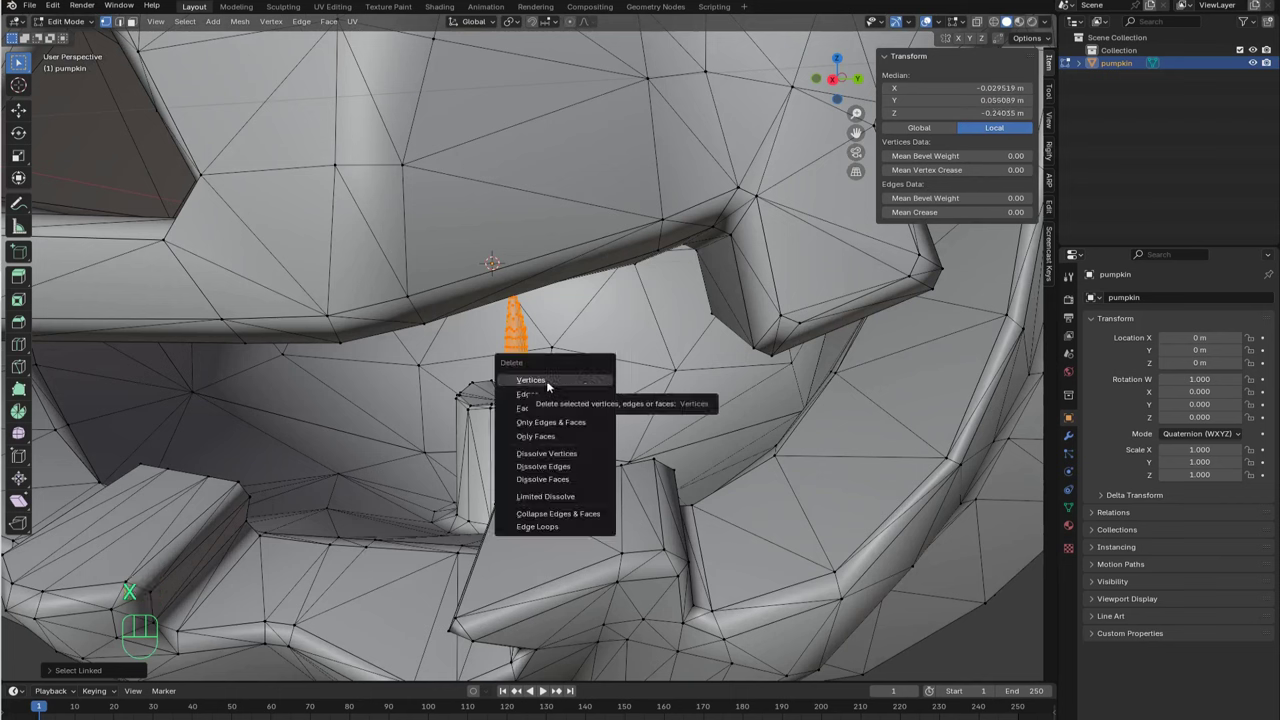
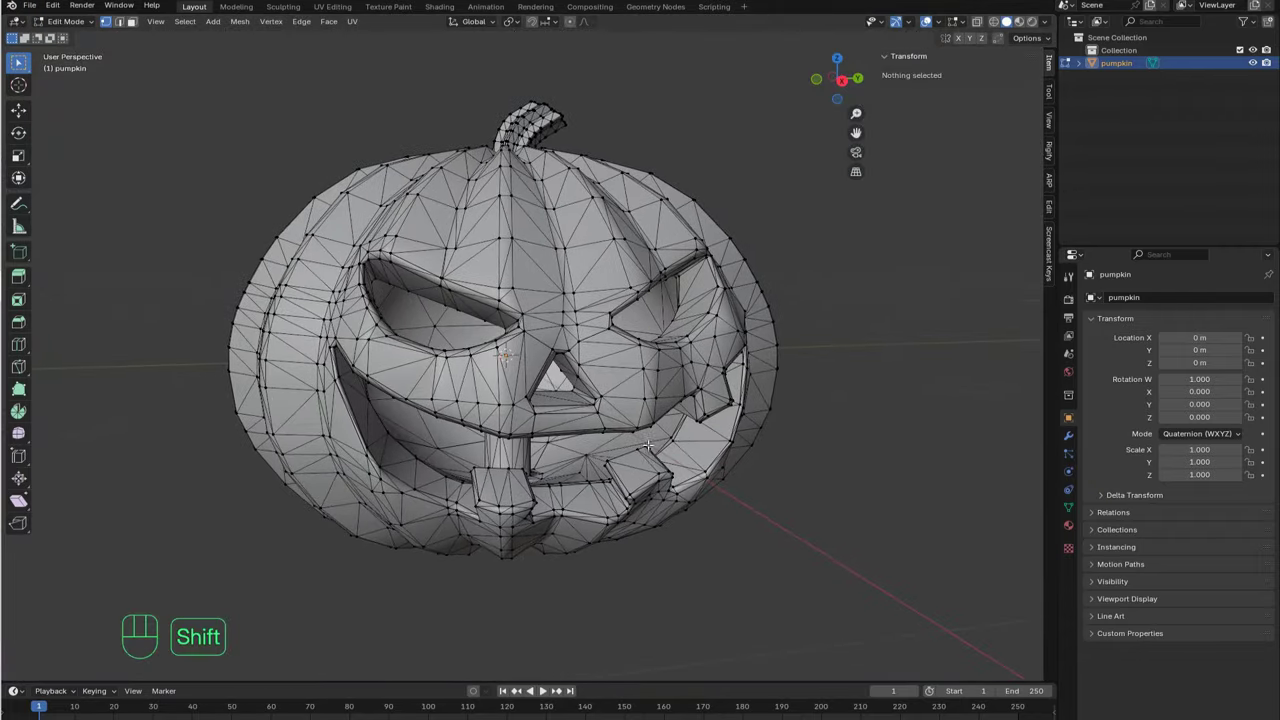
key("Tab")
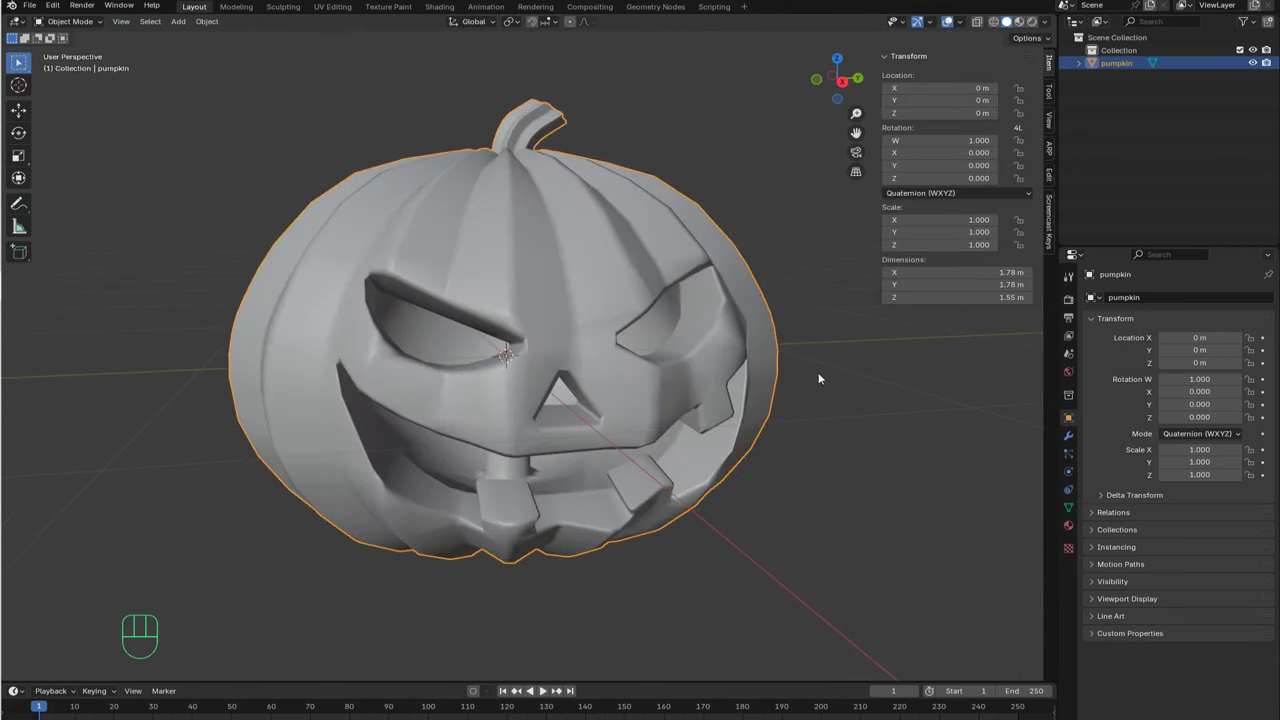
Step: Hide the sidebar and switch the viewport to Material Preview to show the orange textures
key("n")
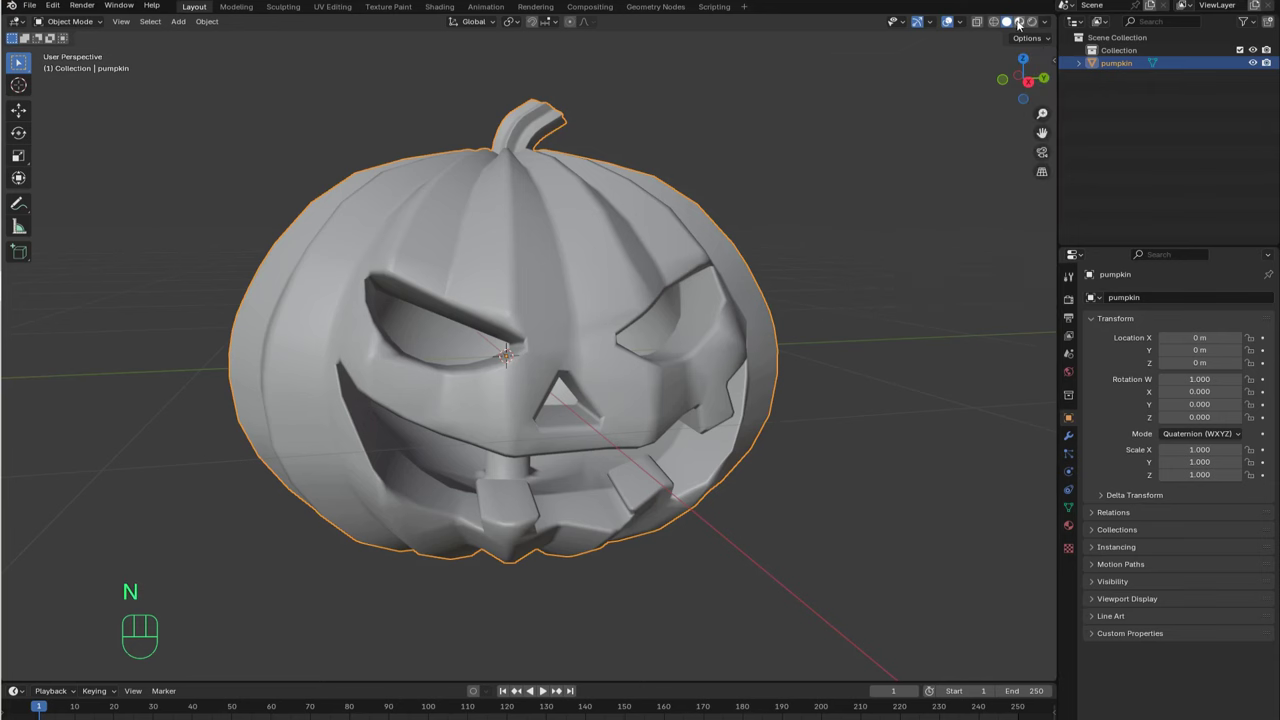
left_click(1024, 25)
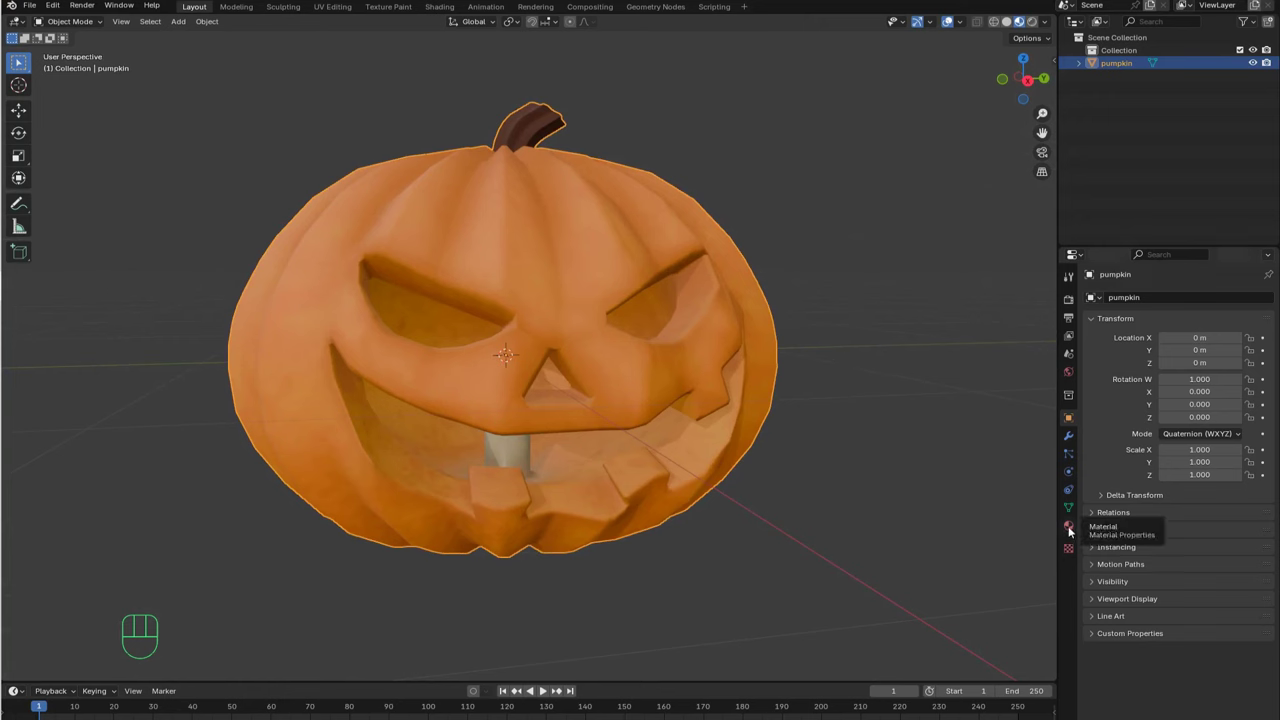
Step: Add a second material slot with a new Inner Material, base colour black, emission colour yellow
left_click(1072, 527)
left_click(1270, 297)
left_click(1183, 381)
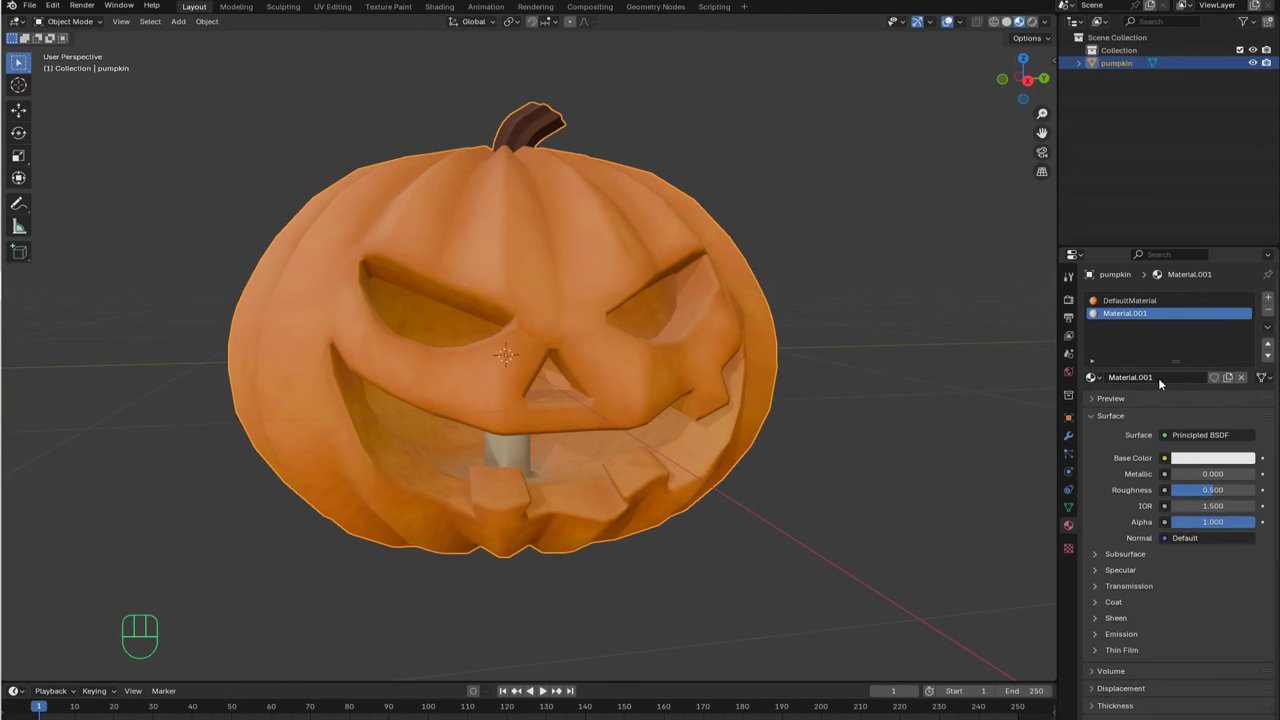
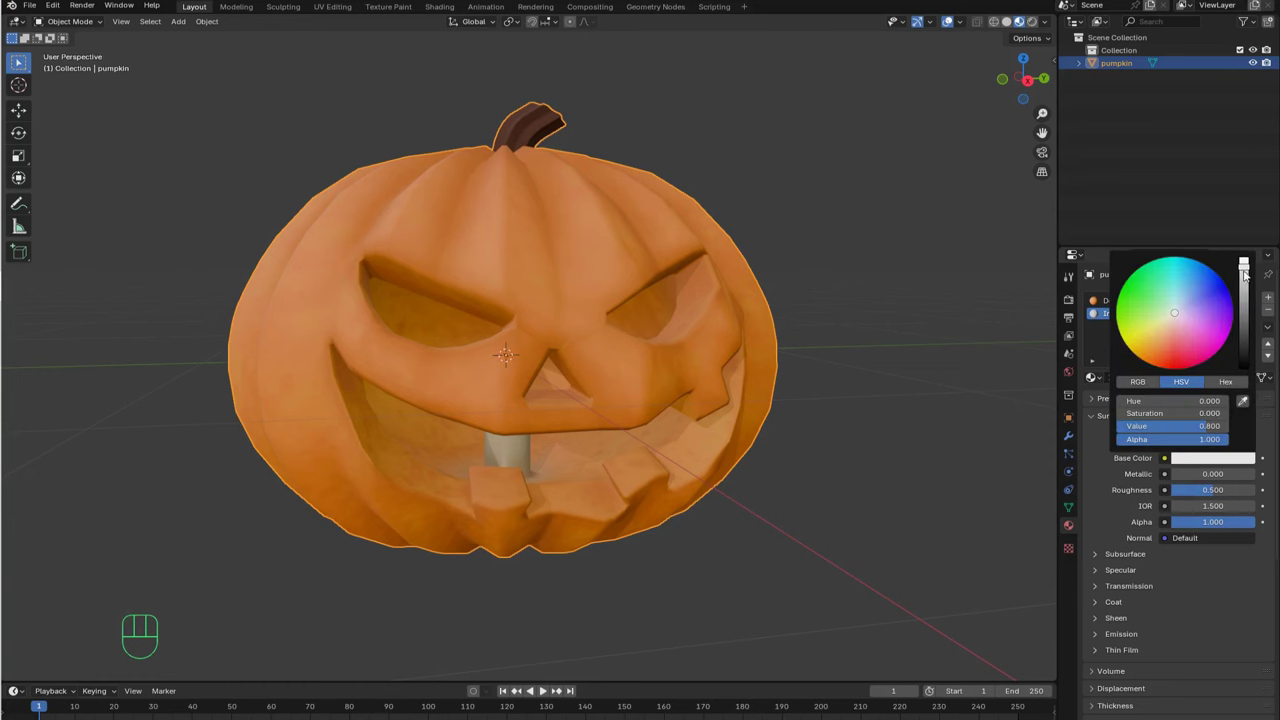
left_click(1128, 642)
left_click(1192, 656)
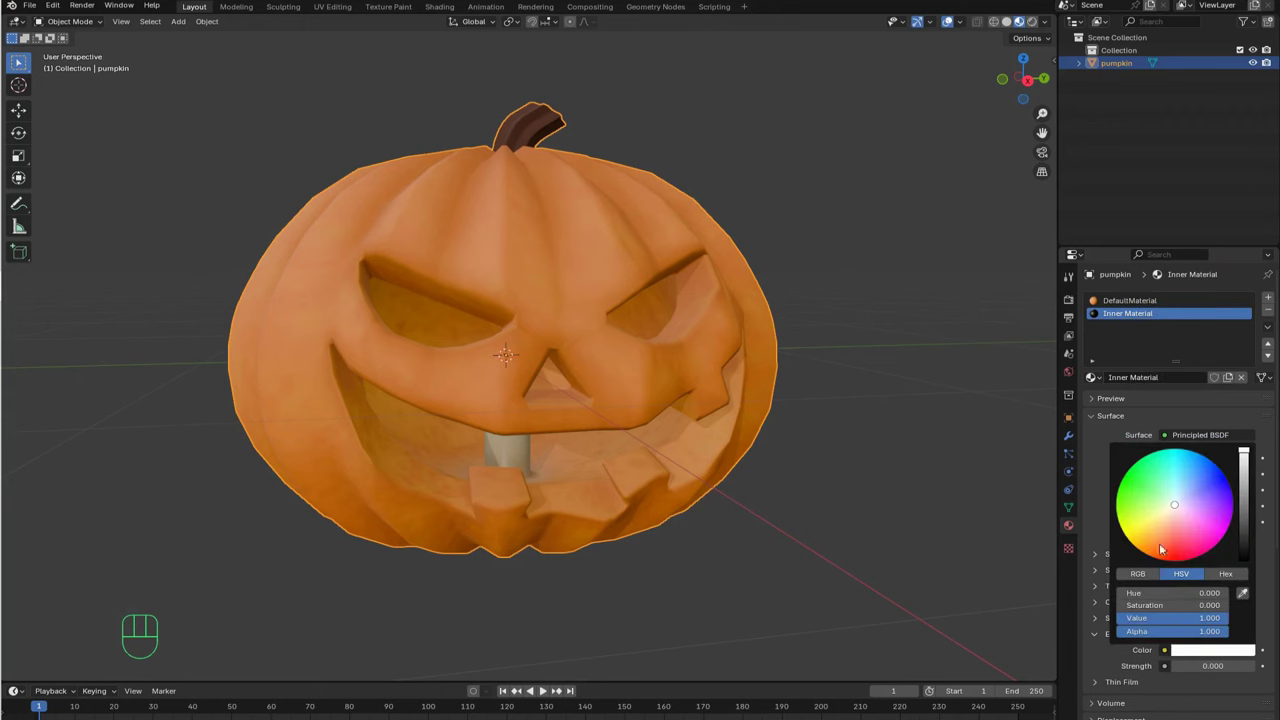
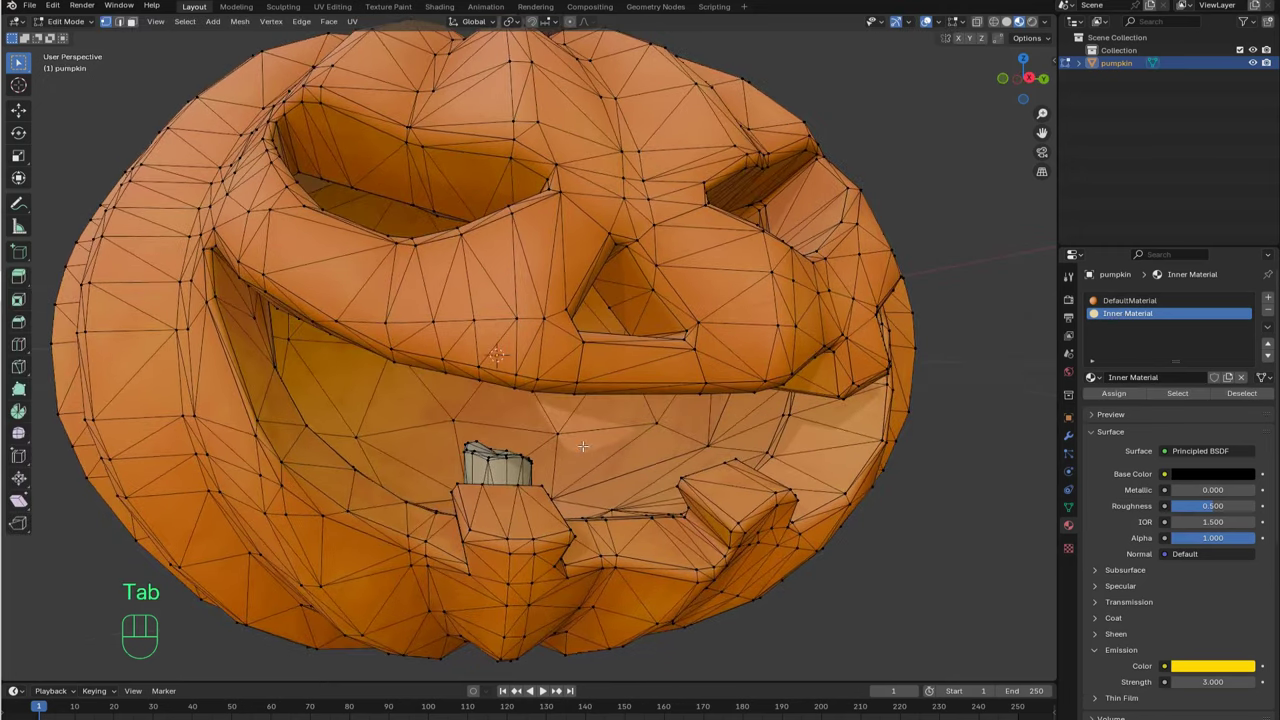
Step: Select the pumpkin's inner carved faces, assign Inner Material to them, and return to object mode
key("l")
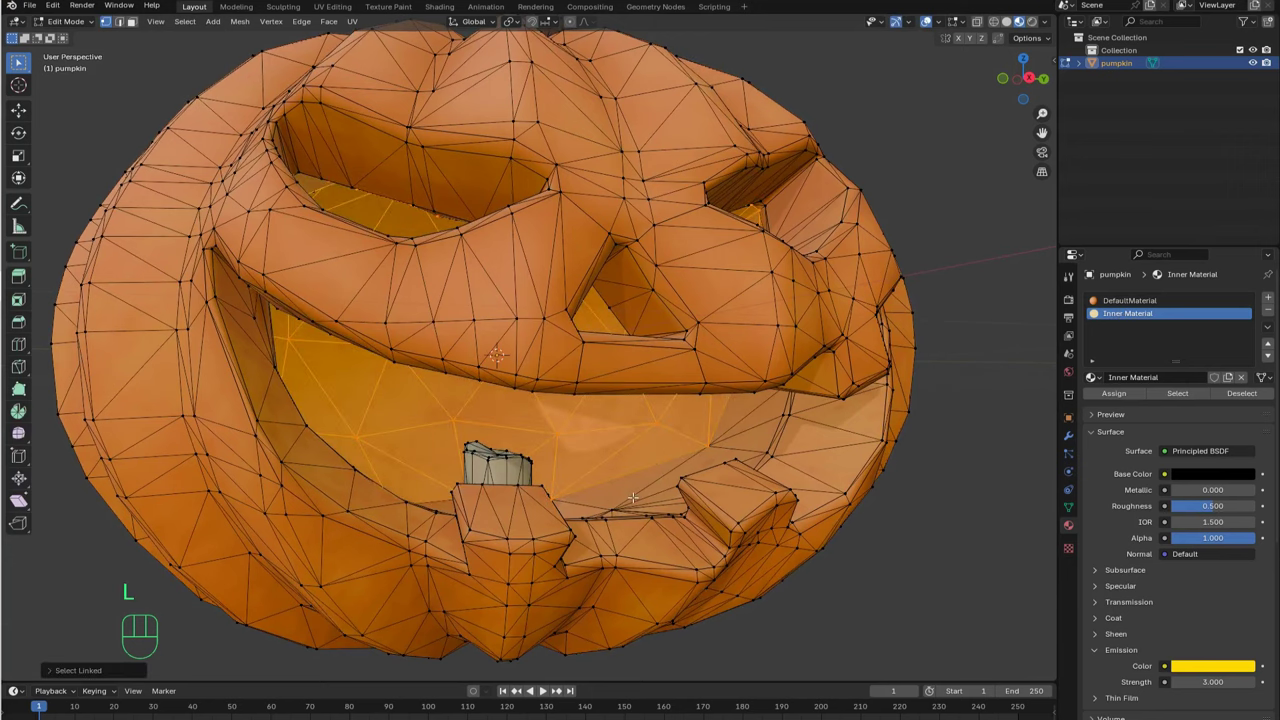
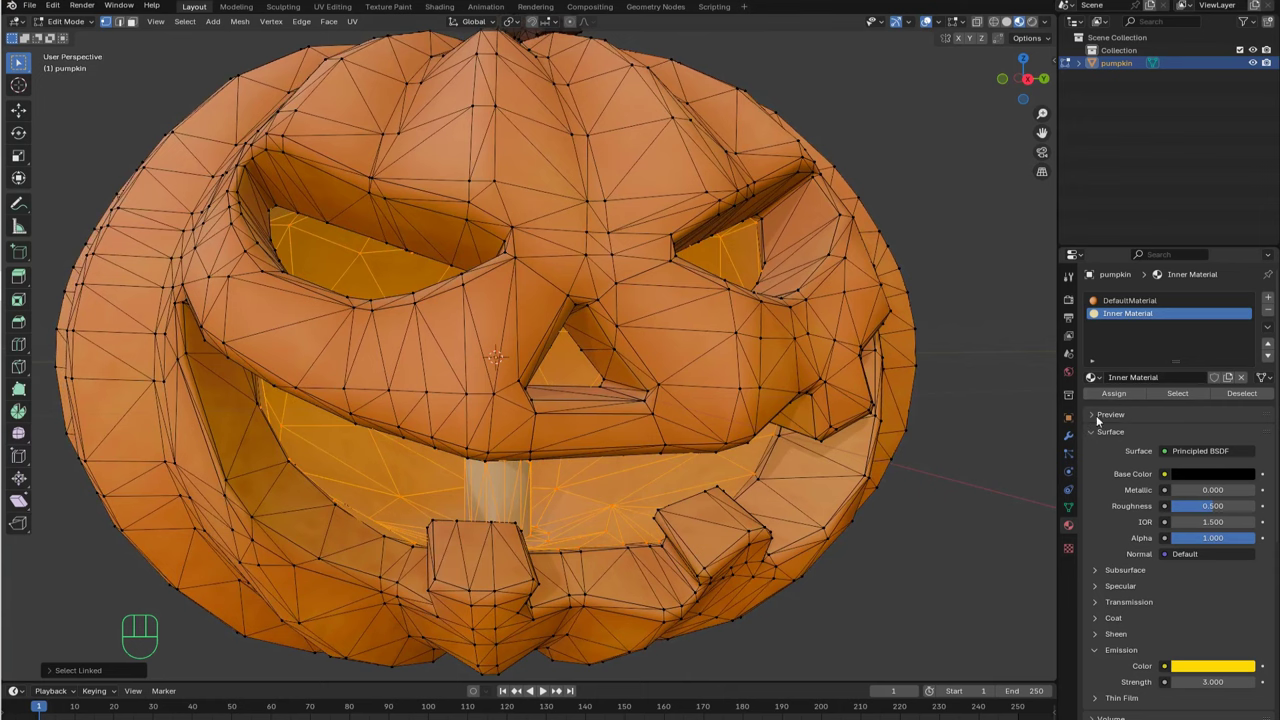
left_click(1124, 400)
key("a")
key("Tab")
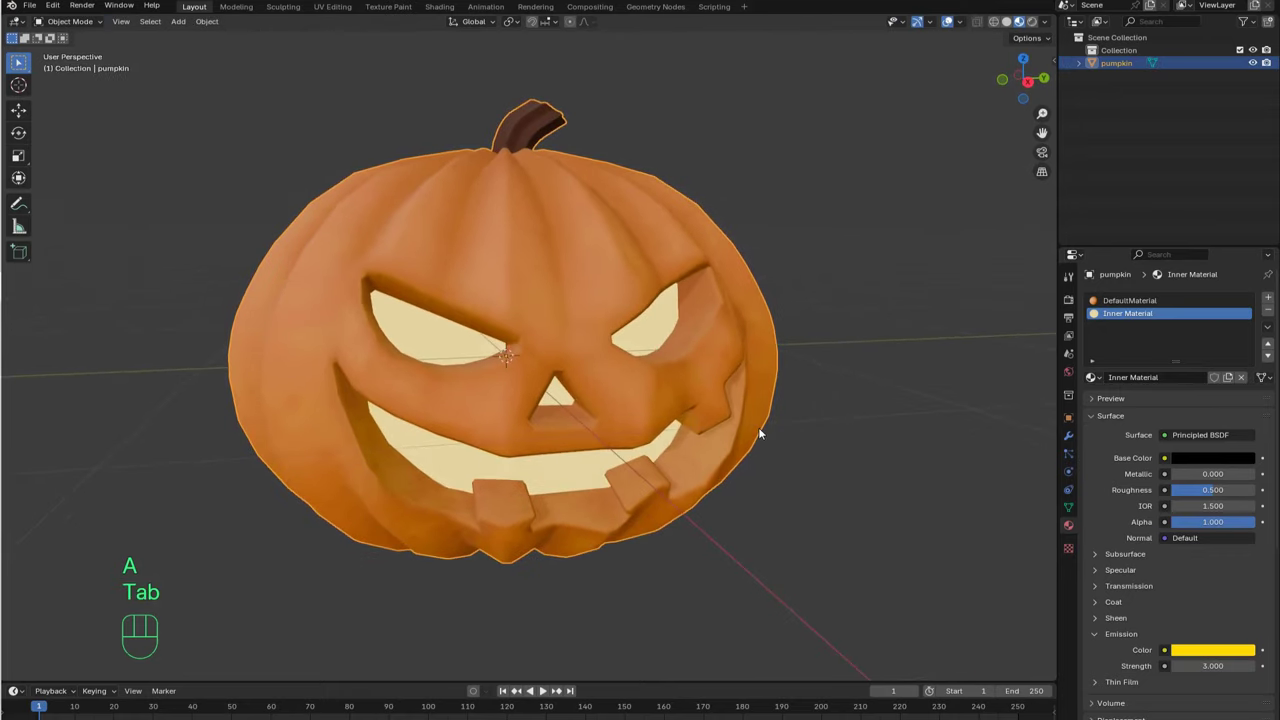
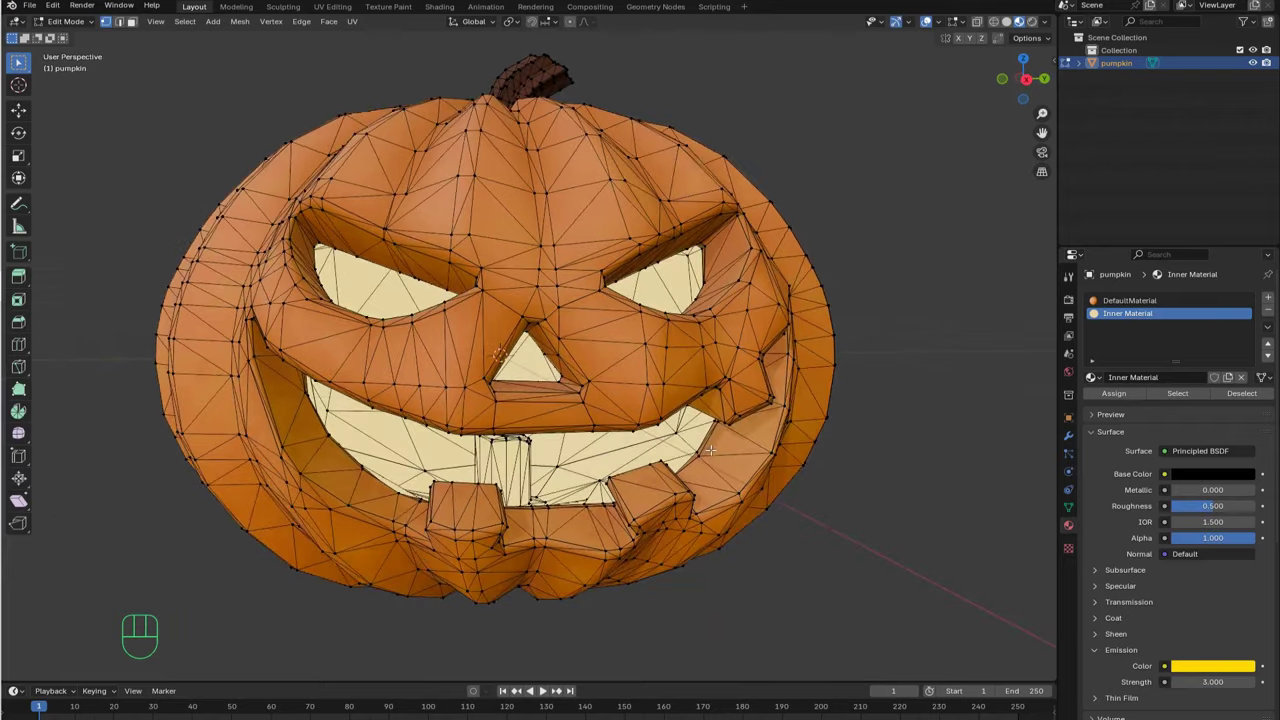
Step: Select linked rim faces and test-move them to check for loose parts
key("l")
key("g")
key("l")
key("g")
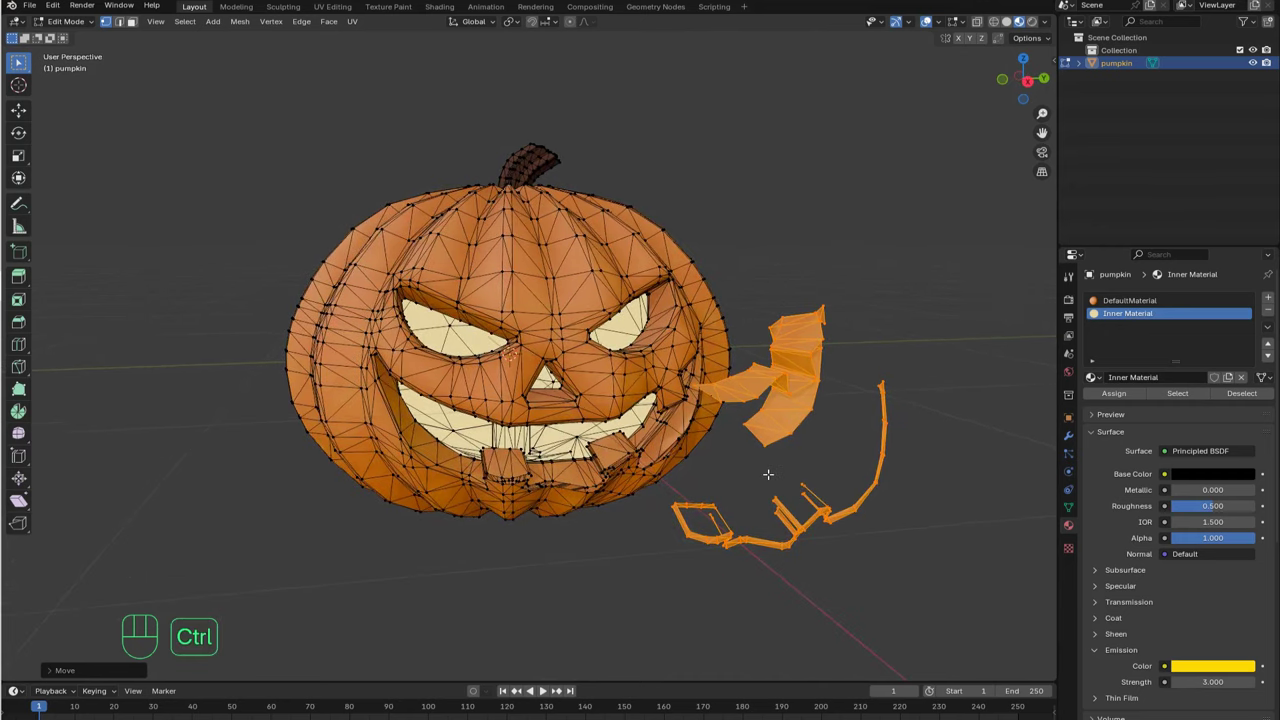
Step: Undo the test moves and select all of the pumpkin's geometry
key("ctrl+z")
key("ctrl+z")
key("ctrl+z")
key("a")
key("a")
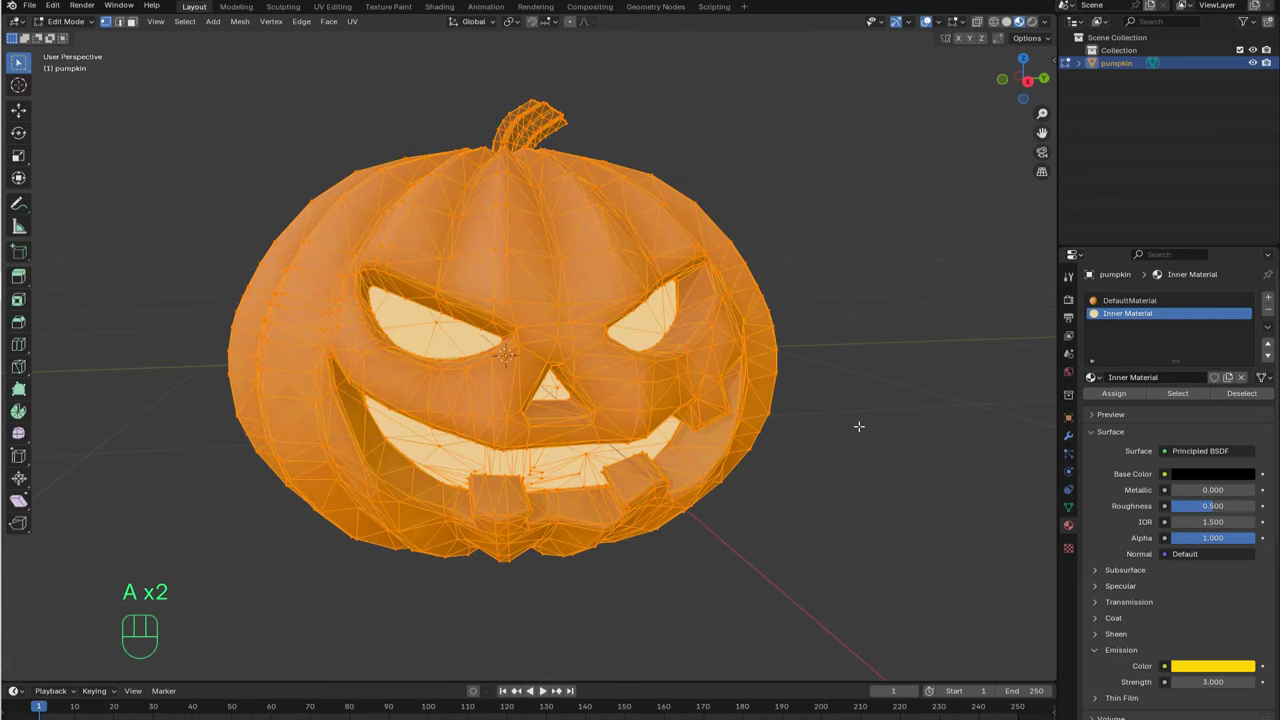
Step: Run Merge by Distance on the whole mesh and clear the selection
key("space")
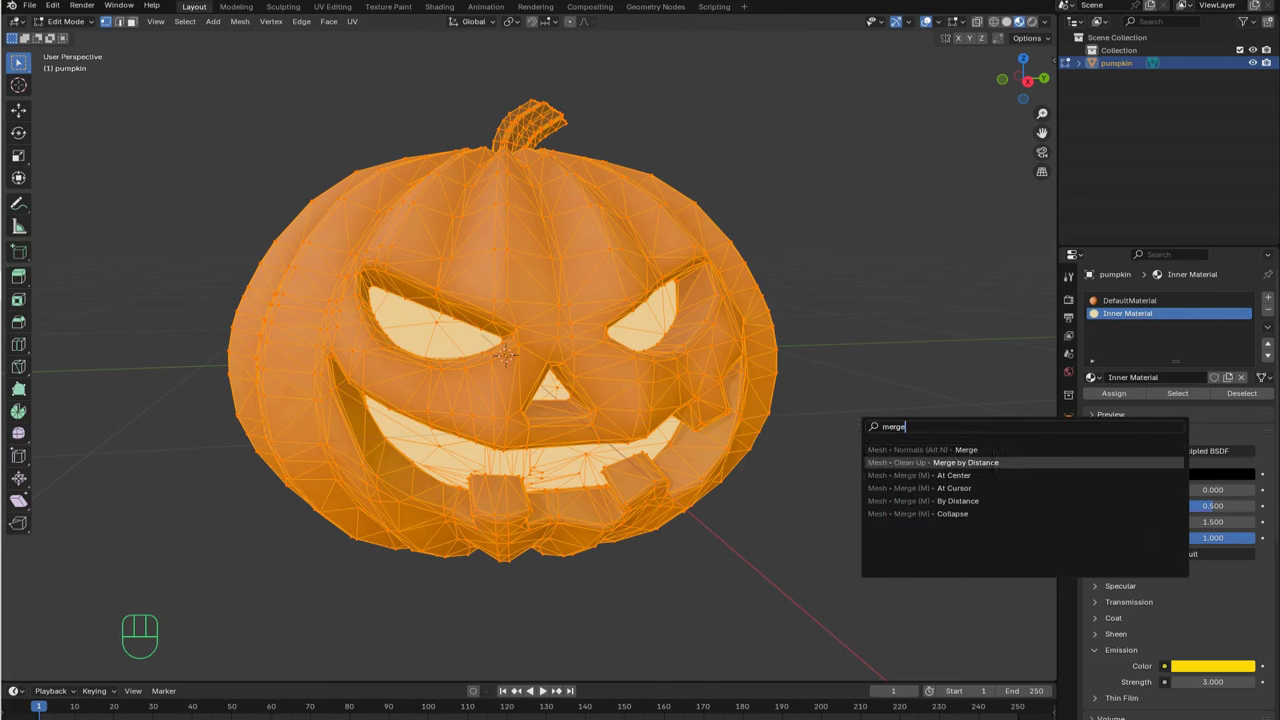
key("a")
key("l")
key("a")
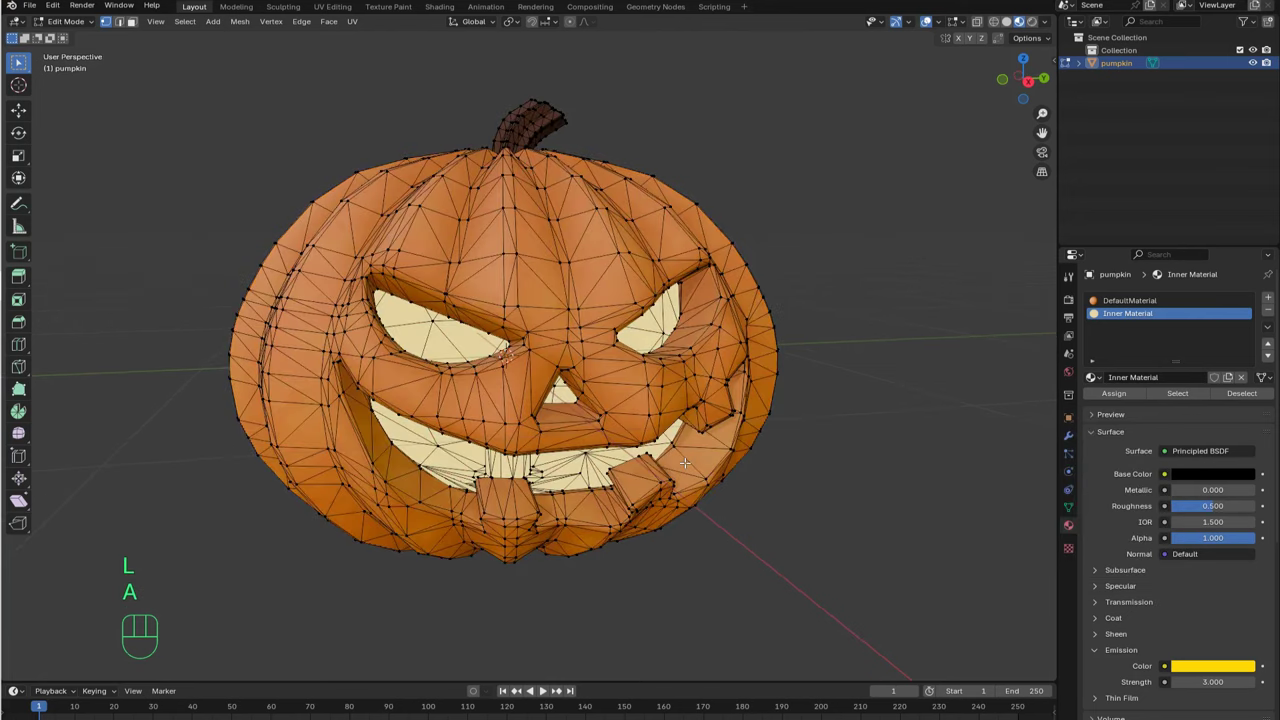
Step: Recheck a linked part with a cancelled move, then return to object mode
key("l")
key("g")
key("Escape")
key("a")
key("Tab")
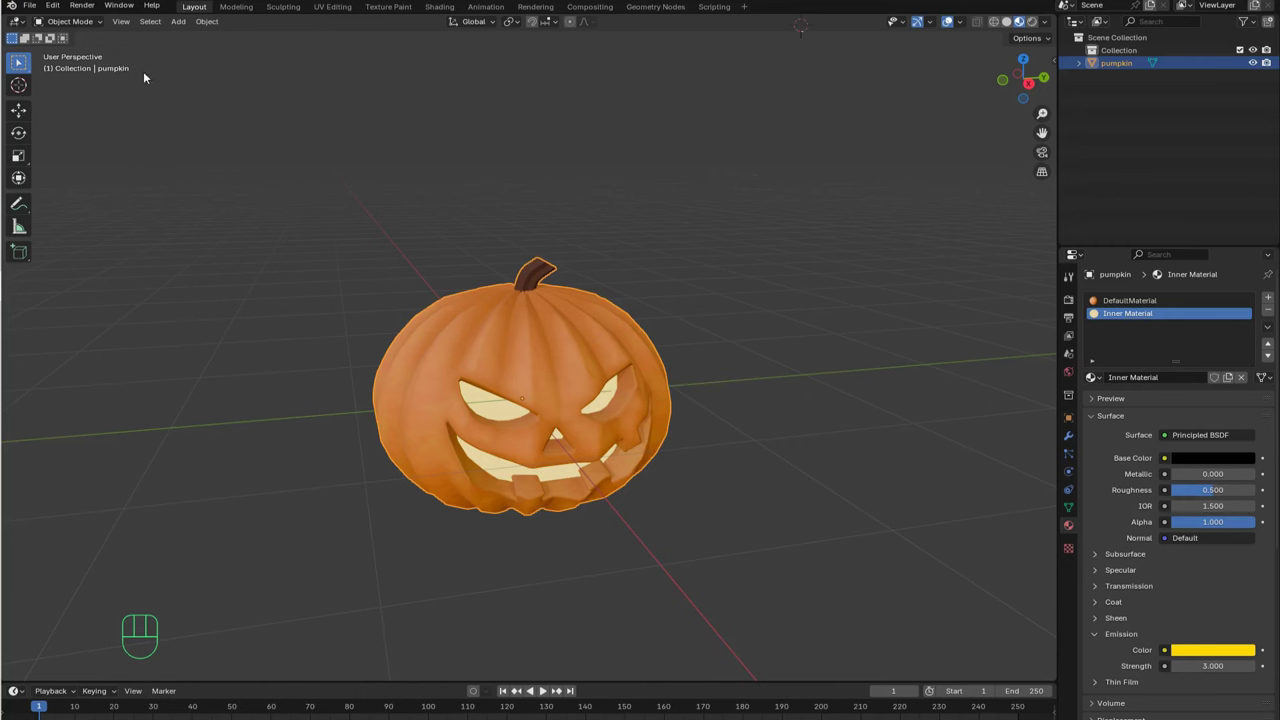
Step: Orbit around the pumpkin and bring up the operator search listing Cell Fracture
left_click_drag(58, 14, 112, 174)
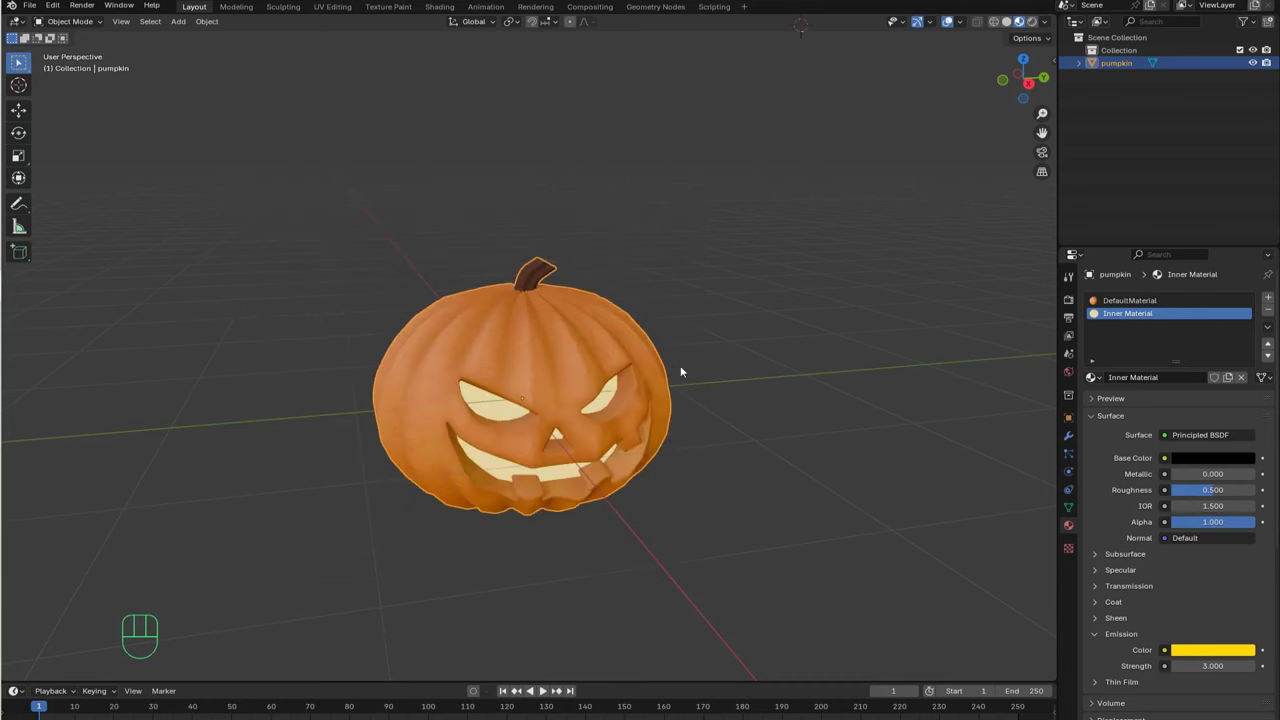
right_click(550, 382)
key("space")
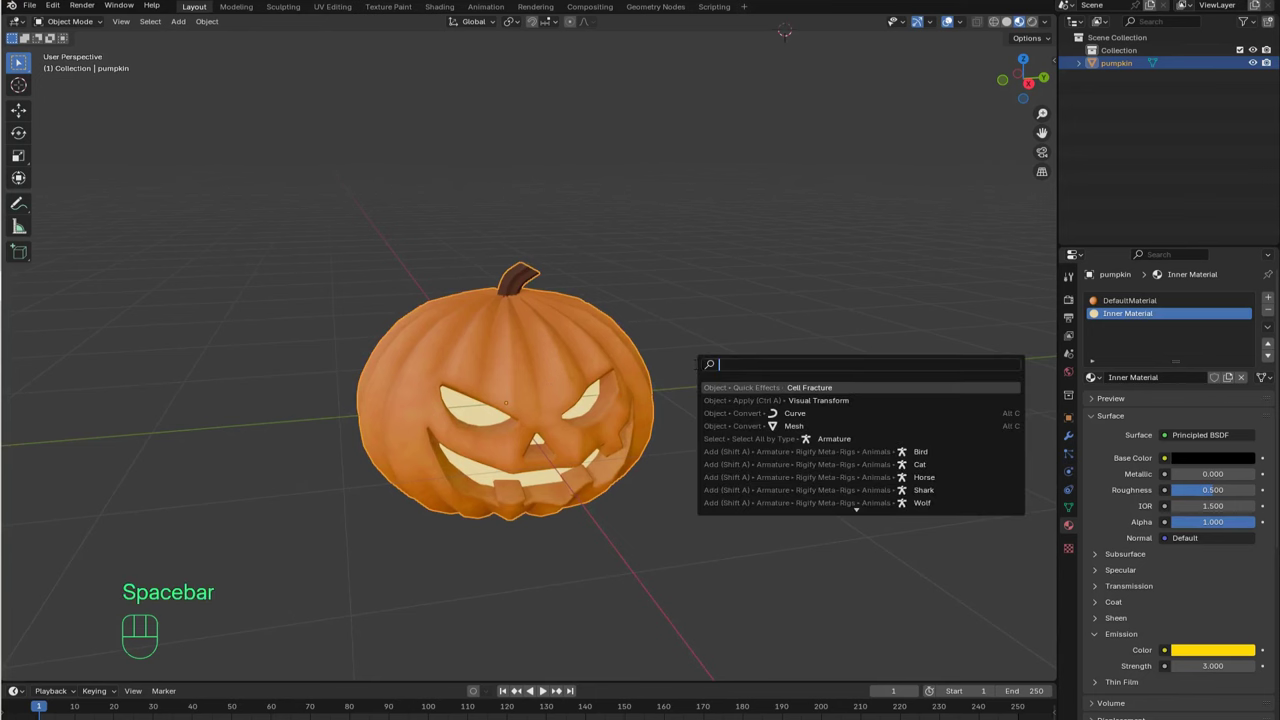
Step: Run Cell Fracture with default settings (source limit 22), splitting the pumpkin into pumpkin_cell pieces
key("l")
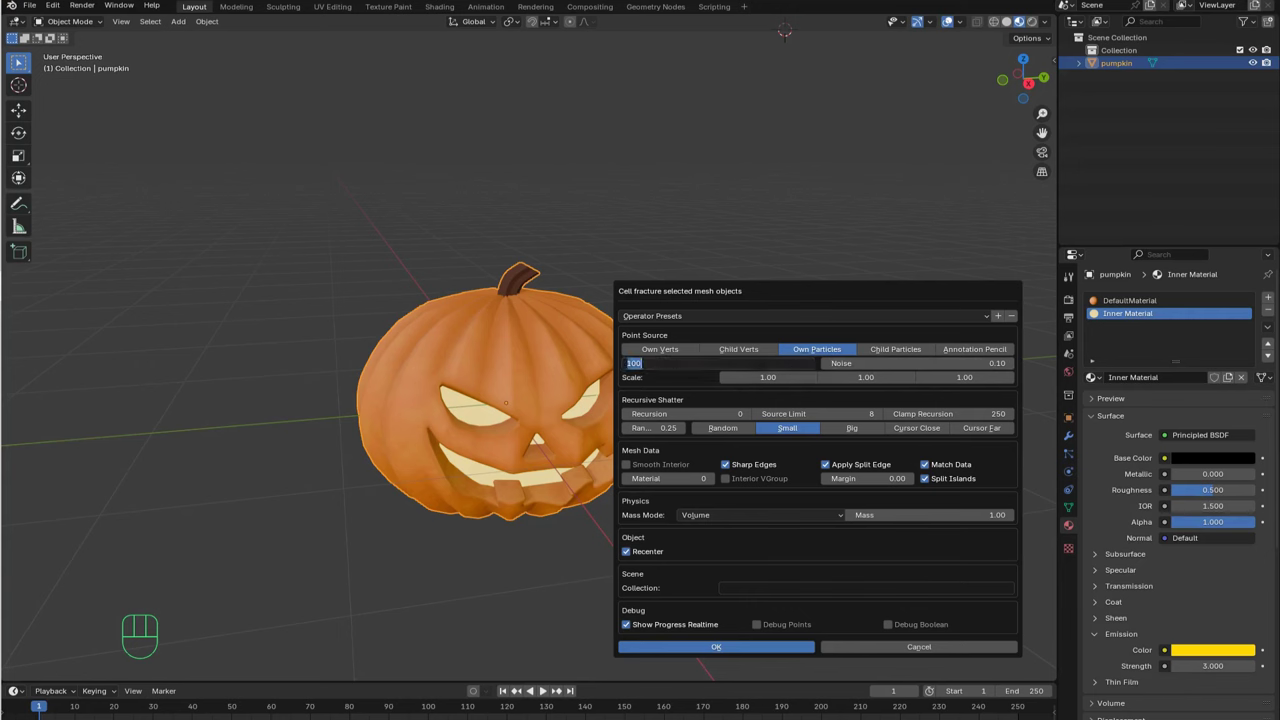
key("KP_2")
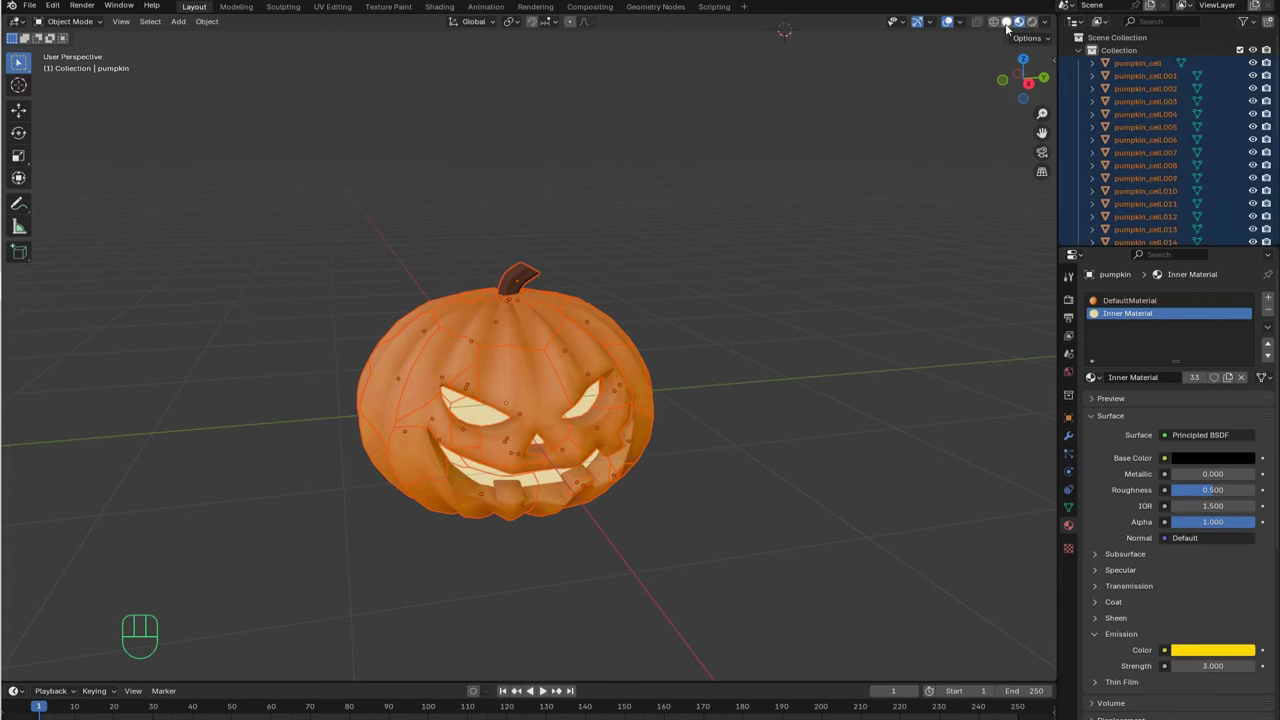
Step: In solid shading, move the original pumpkin beside the pieces, test-move cells and undo the moves
left_click(1012, 26)
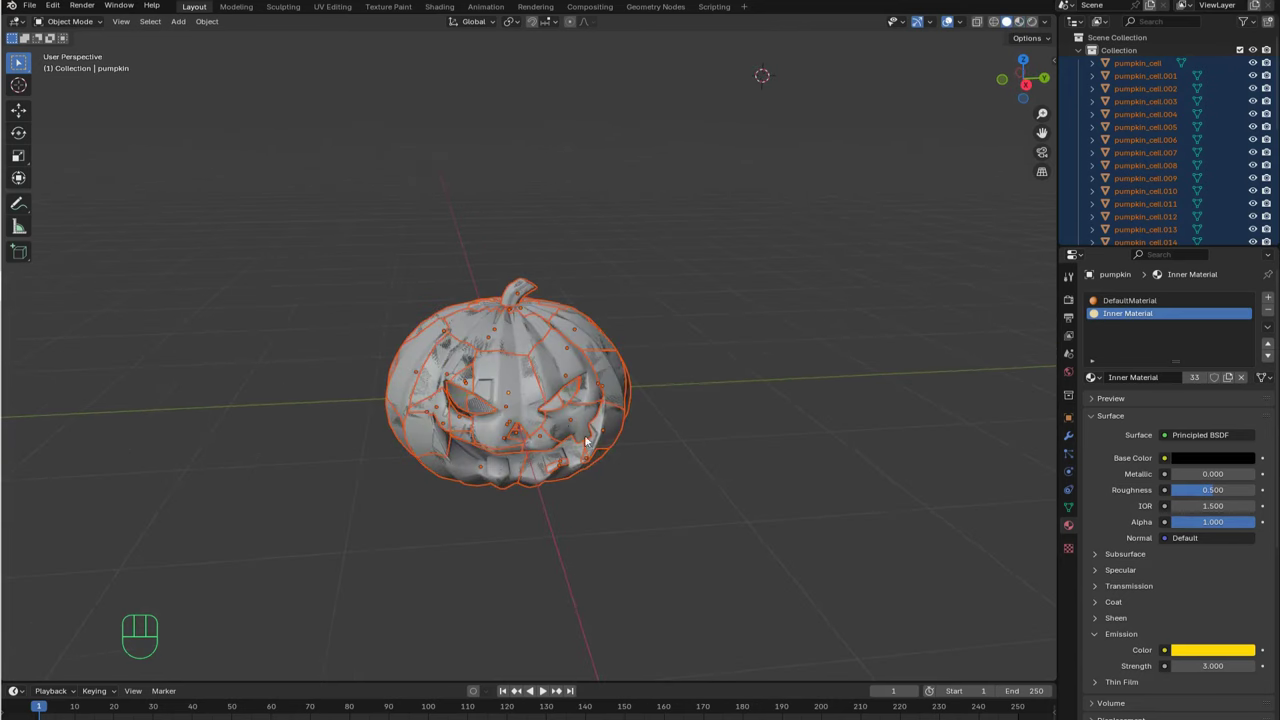
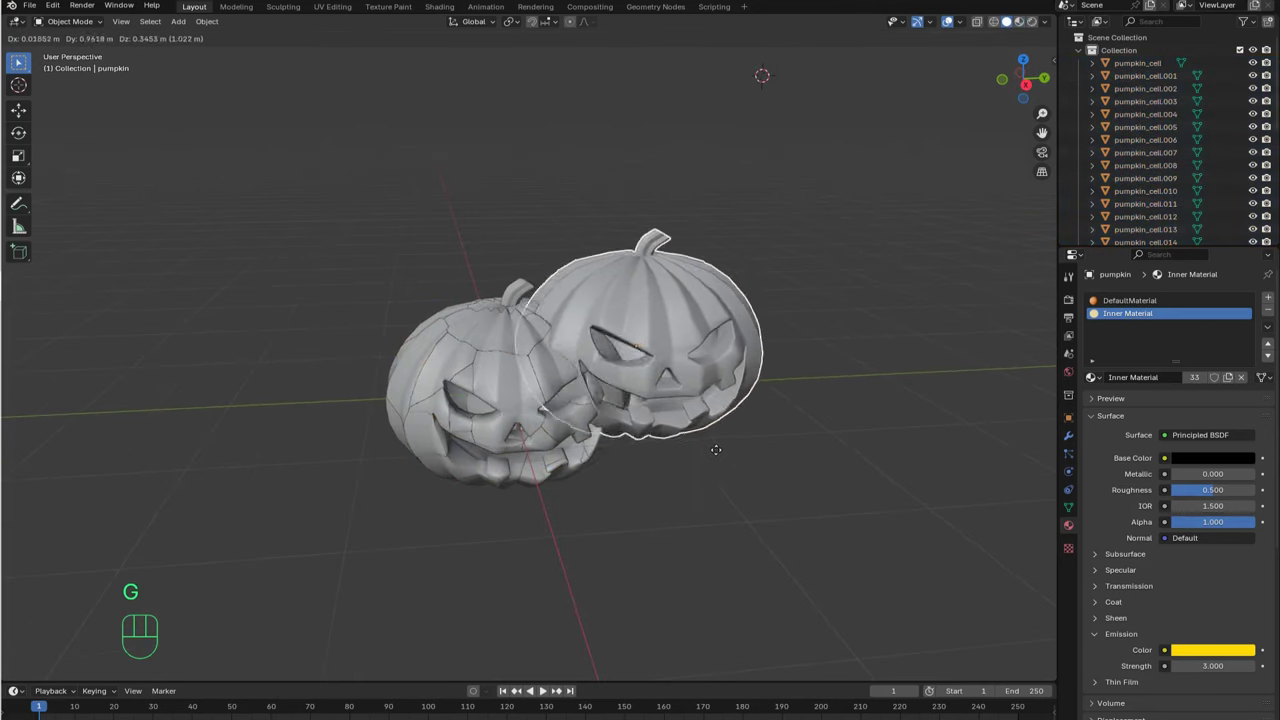
left_click(868, 498)
right_click(562, 383)
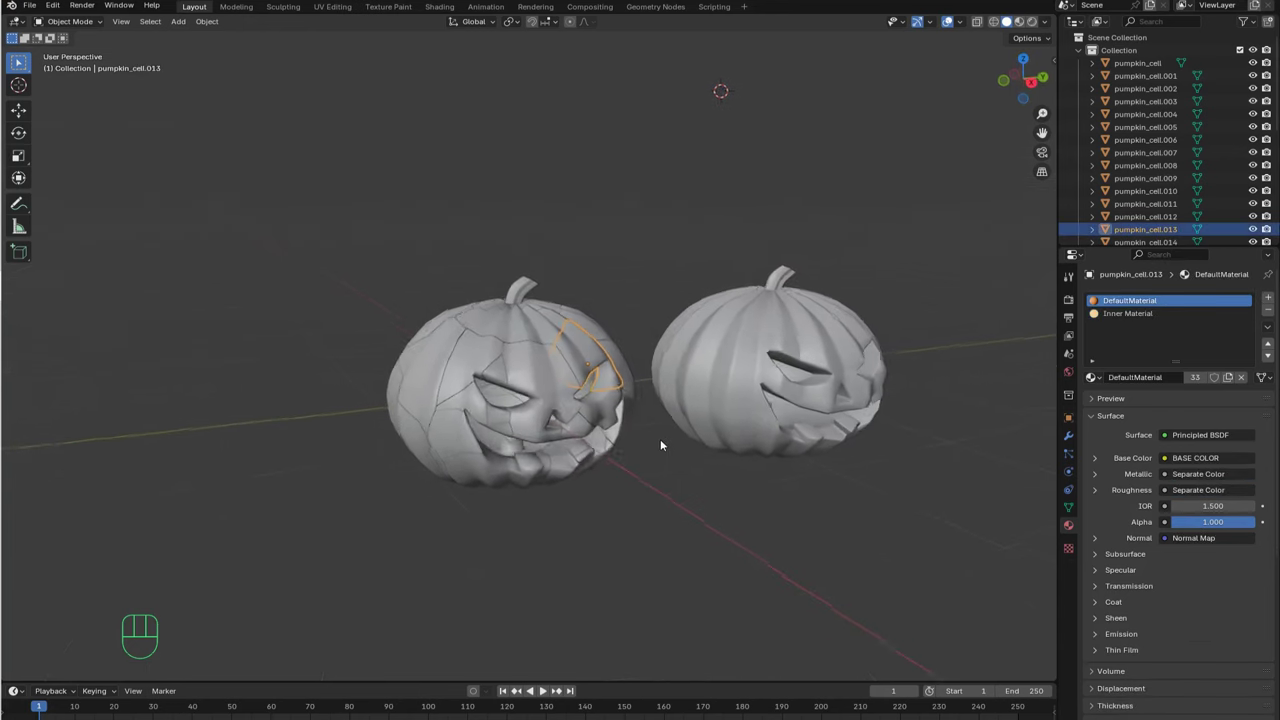
key("g")
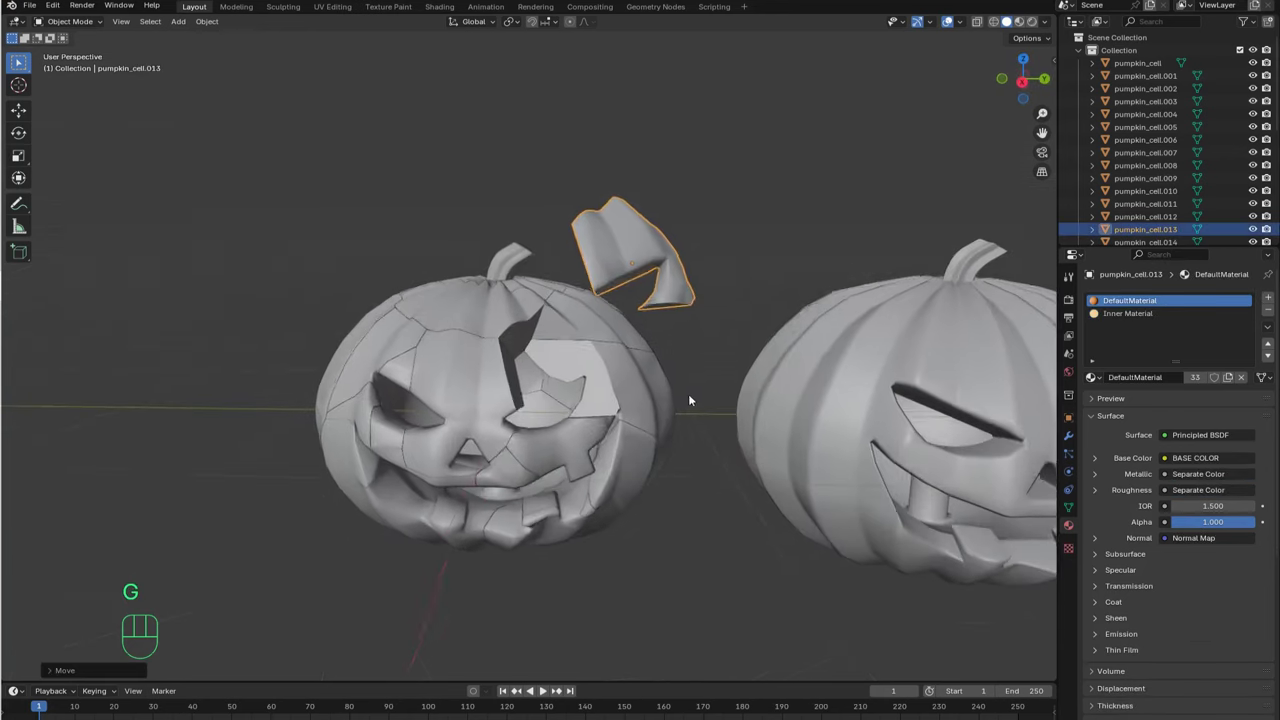
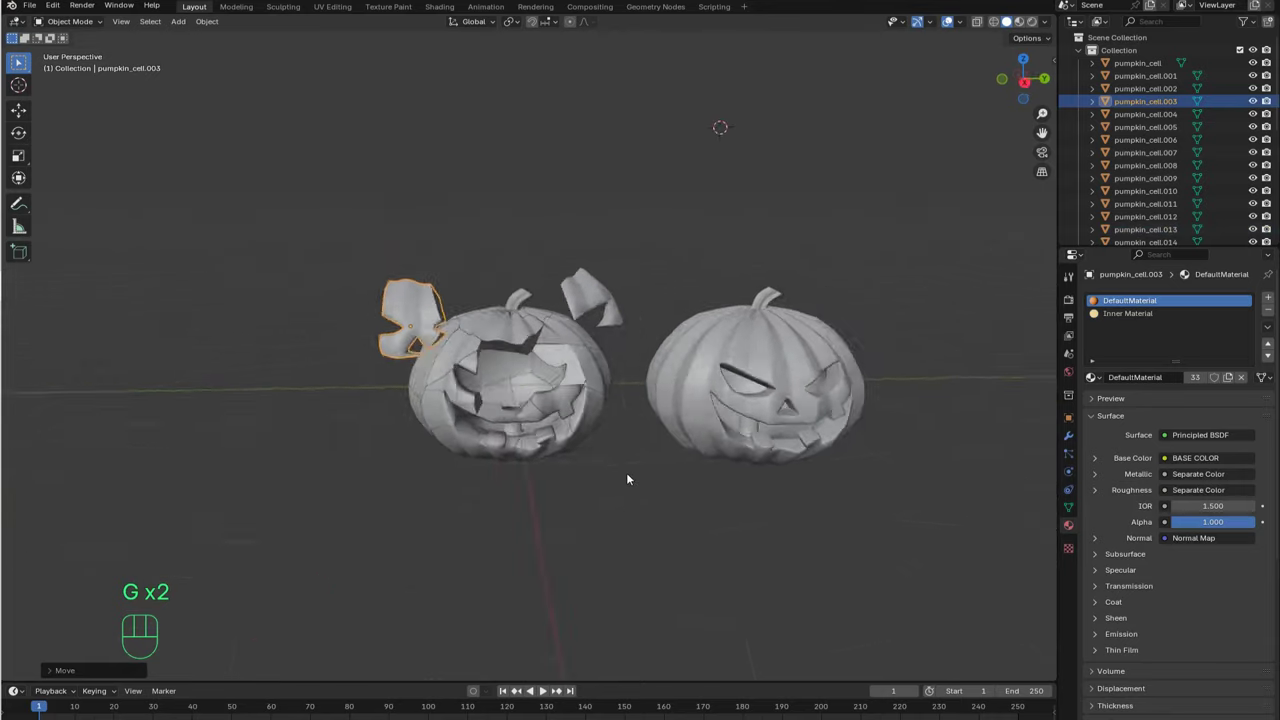
key("ctrl+z")
key("ctrl+z")
key("ctrl+z")
key("a")
key("g")
key("Escape")
Step: Show Object Properties and select all 32 pumpkin_cell pieces
left_click(1089, 71)
left_click(1094, 364)
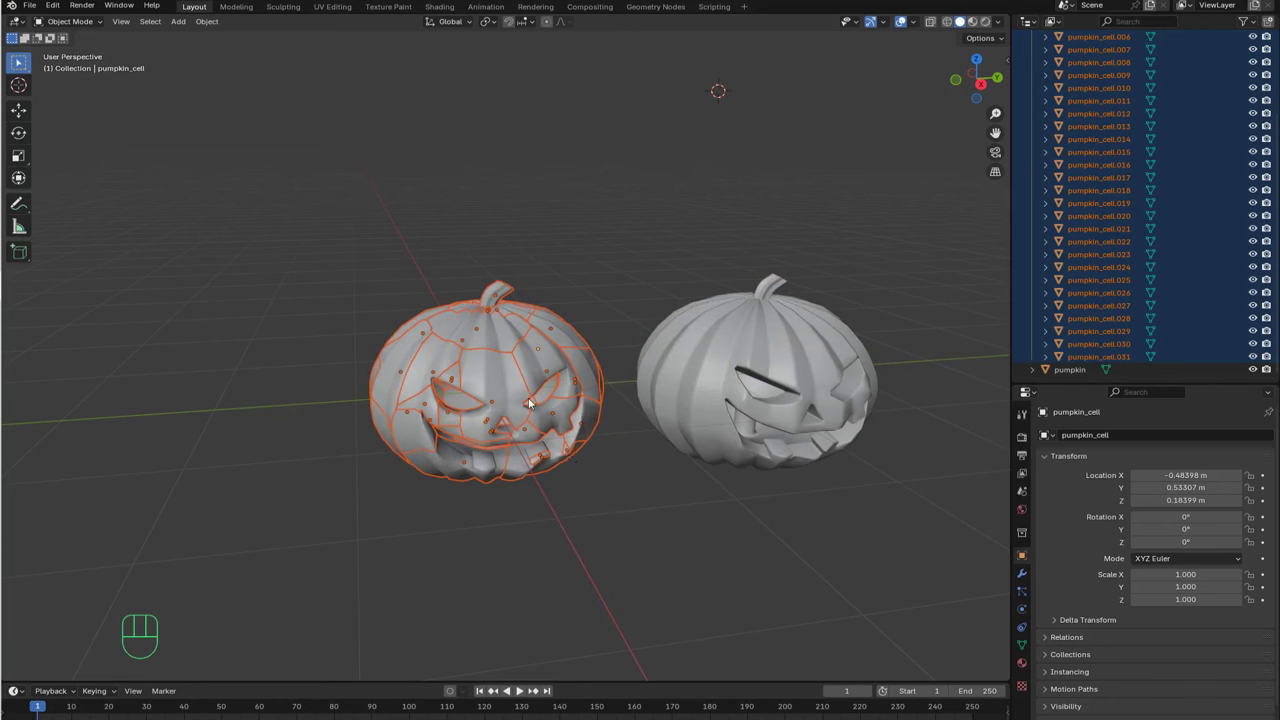
Step: Hide the cell pieces and clear the original pumpkin's location back to the world origin (Alt+G)
key("h")
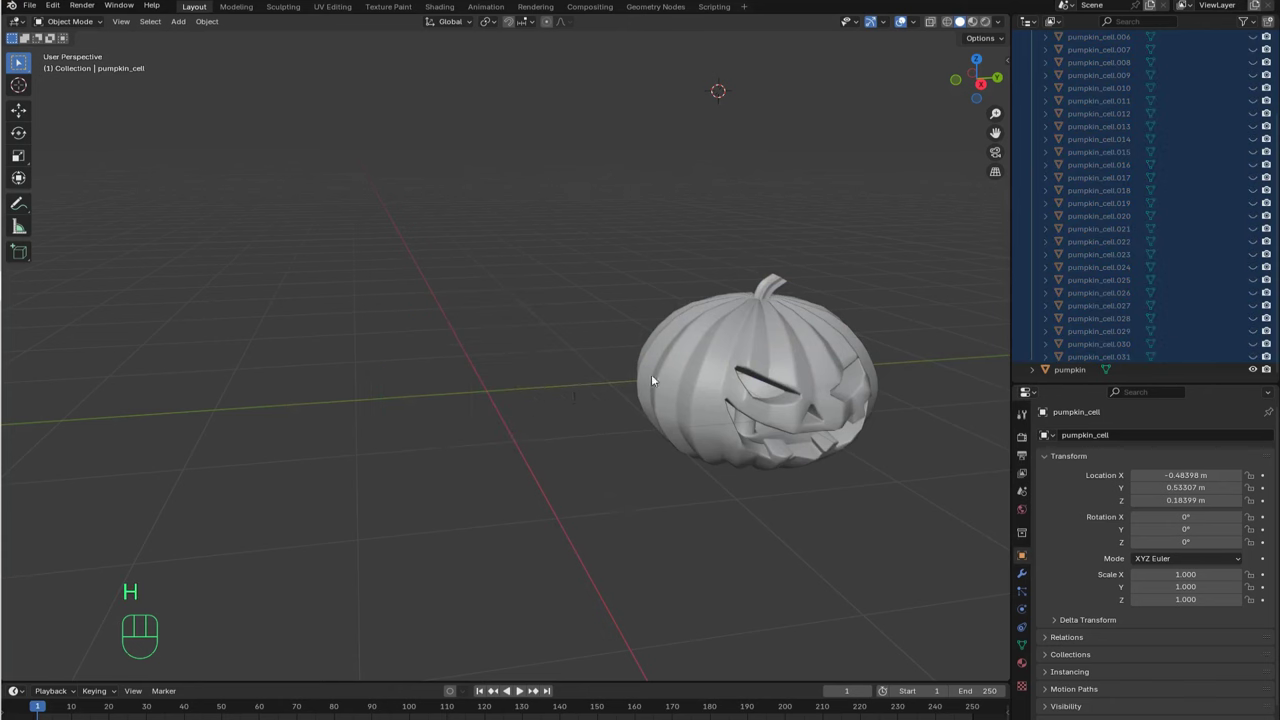
right_click(728, 378)
key("g")
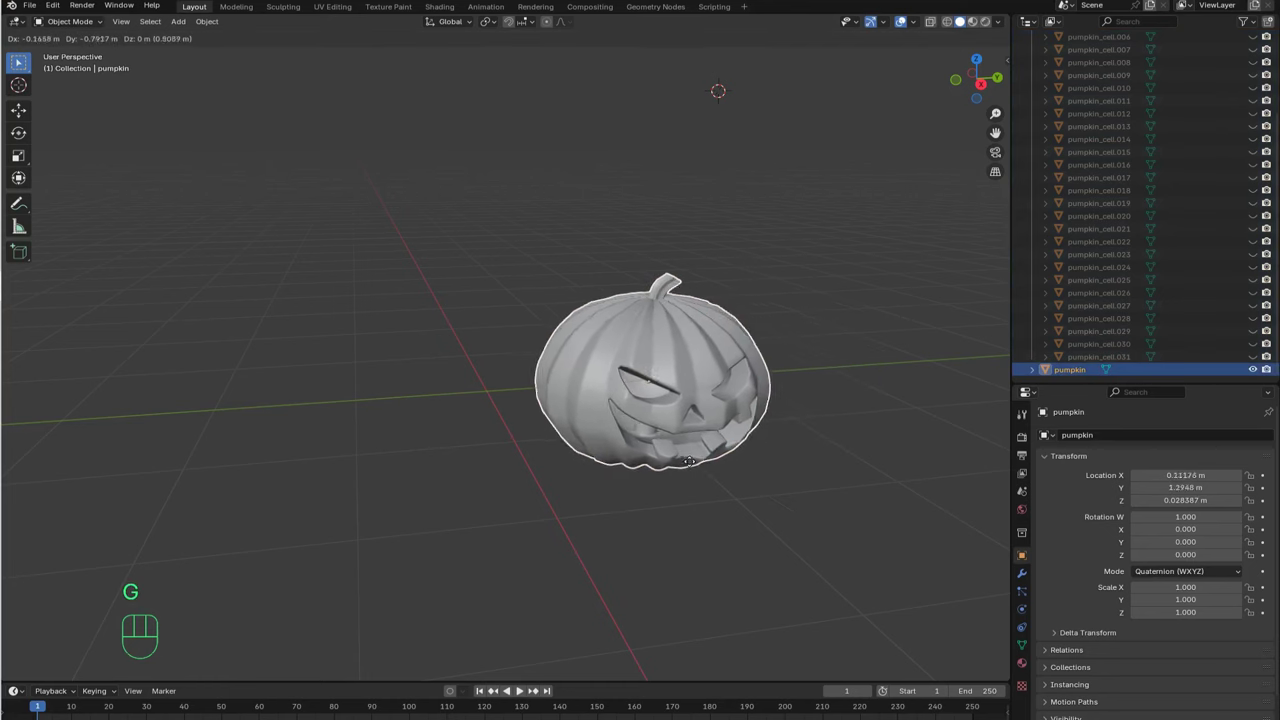
key("Escape")
key("alt+g")
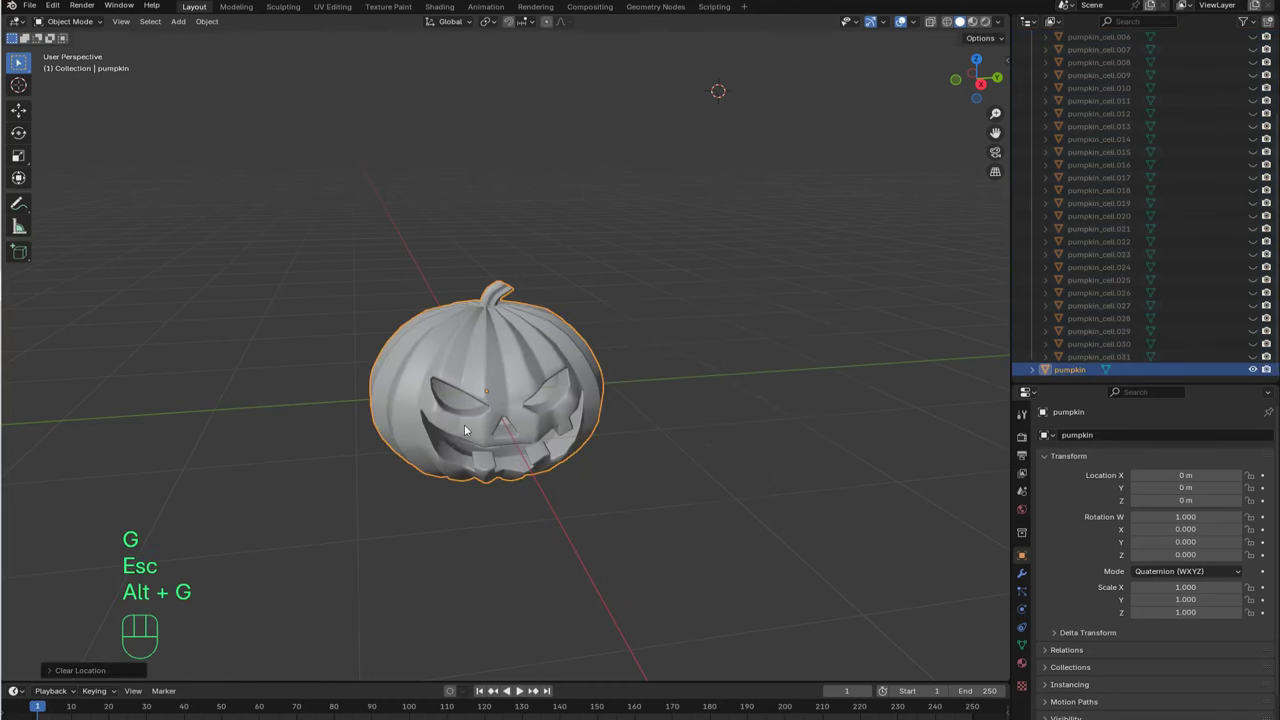